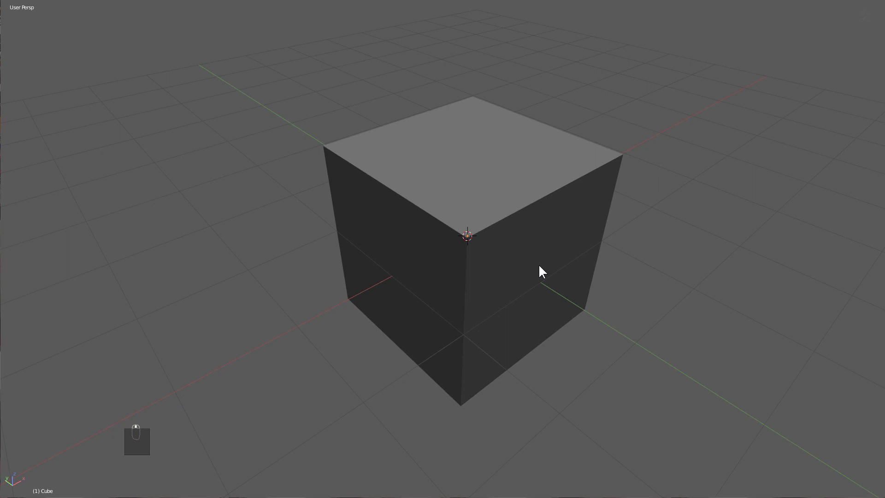
# Step: Lower the cube by 1 unit along Z to make room on top
pyautogui.press('a')
pyautogui.middleClick(552, 249)
pyautogui.press('g')
pyautogui.moveTo(552, 249); pyautogui.dragTo(533, 248)
pyautogui.press('a')
pyautogui.middleClick(534, 239)
# Step: Add a cylinder and scale it so it fits within the cube's top face
pyautogui.press('shift+a')
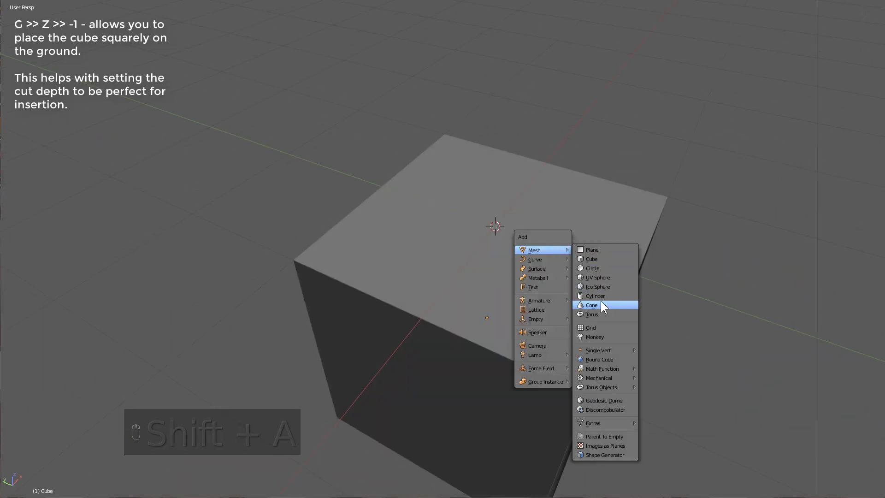
pyautogui.press('s')
pyautogui.press('s')
pyautogui.middleClick(619, 284)
pyautogui.press('z')
pyautogui.press('s')
pyautogui.click(570, 235)
pyautogui.press('z')
pyautogui.moveTo(637, 280); pyautogui.dragTo(640, 237)
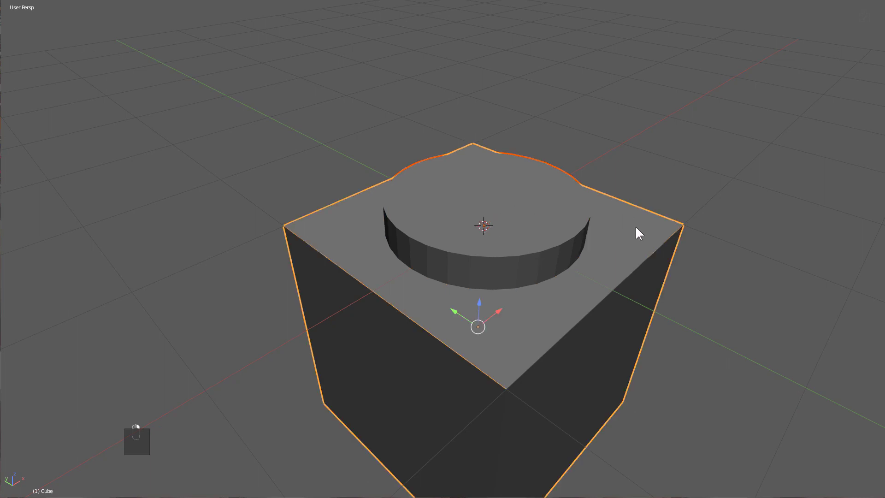
# Step: Subtract the cylinder from the cube with Booltool, leaving a round recess, and start a rounded slot shape in top view
pyautogui.press('ctrl+KP_Subtract')
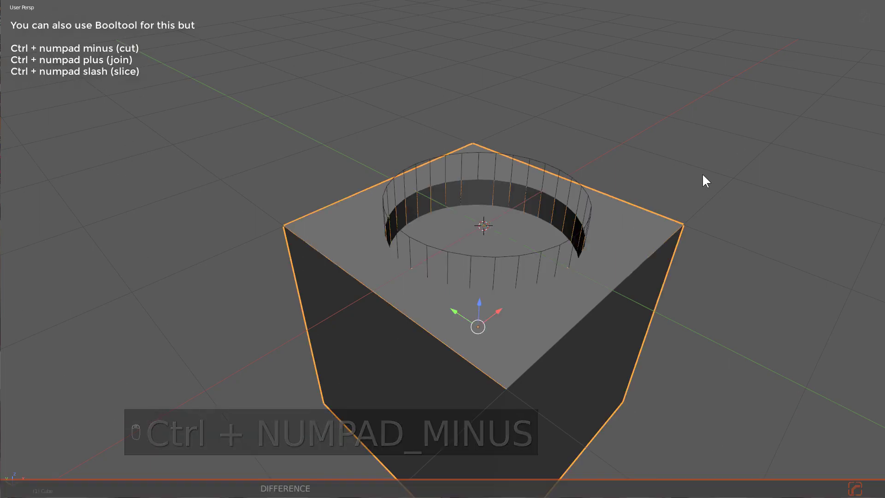
pyautogui.press('a')
pyautogui.press('KP_7')
pyautogui.press('KP_5')
pyautogui.moveTo(503, 255); pyautogui.dragTo(444, 257)
# Step: Draw a rounded Boxcutter box over the cube in wireframe and slice off one end
pyautogui.press('alt+w')
pyautogui.press('alt+w')
pyautogui.moveTo(252, 236); pyautogui.dragTo(475, 274)
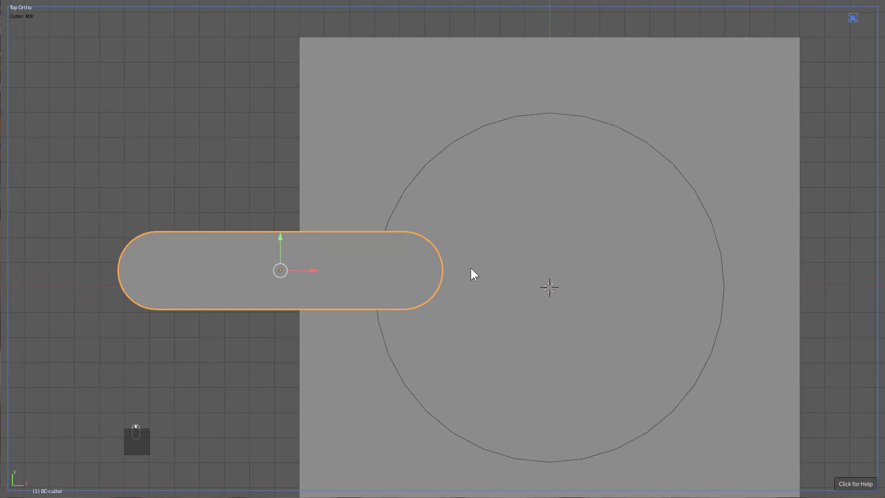
pyautogui.press('s')
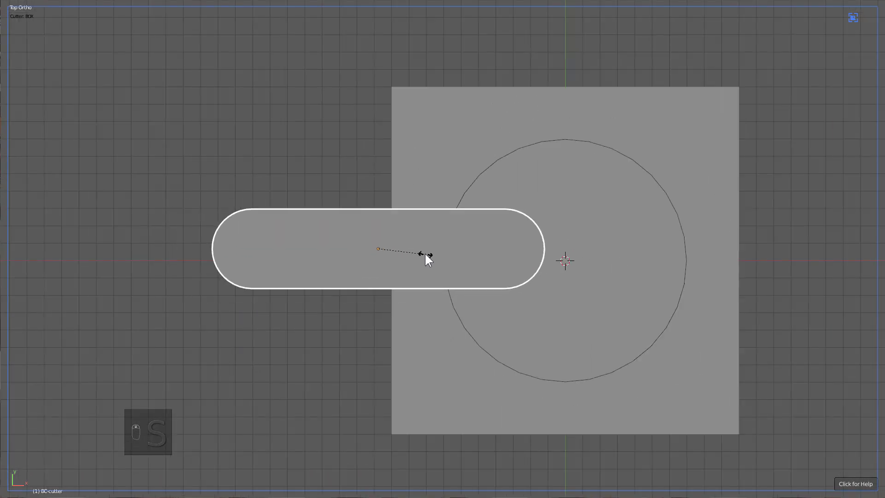
pyautogui.press('alt+g')
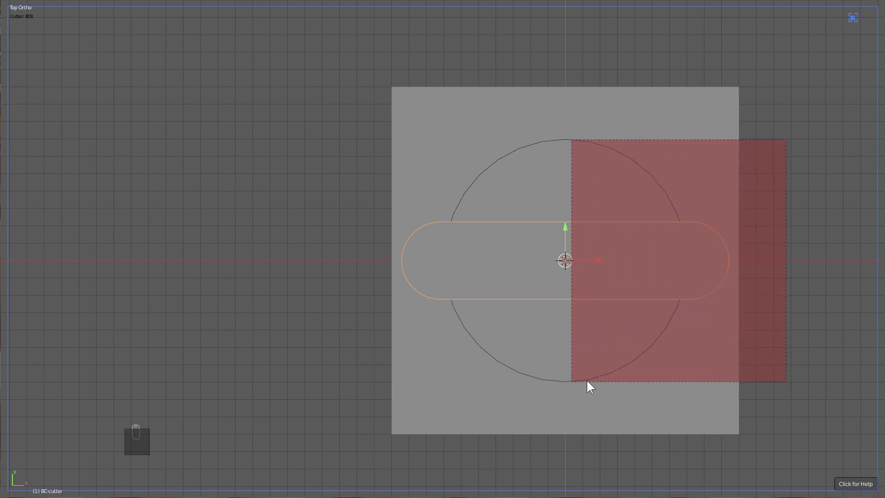
# Step: Move the half-rounded cutter to the recess, rotate it 45 degrees toward a corner and extrude it
pyautogui.middleClick(685, 298)
pyautogui.press('g')
pyautogui.moveTo(535, 291); pyautogui.dragTo(607, 254)
pyautogui.press('.')
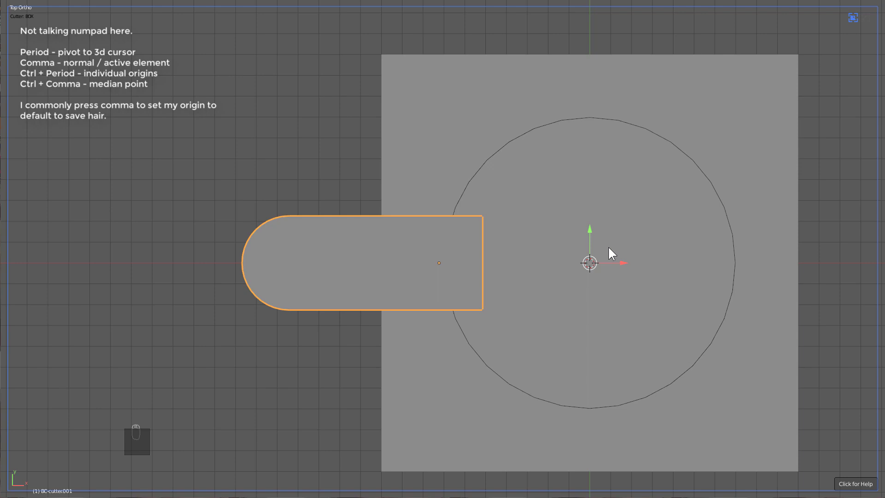
pyautogui.press('r')
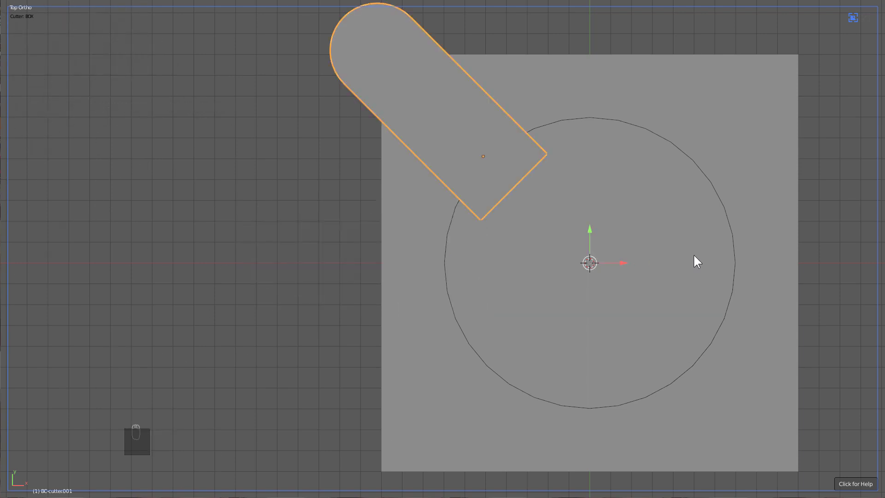
pyautogui.press('s')
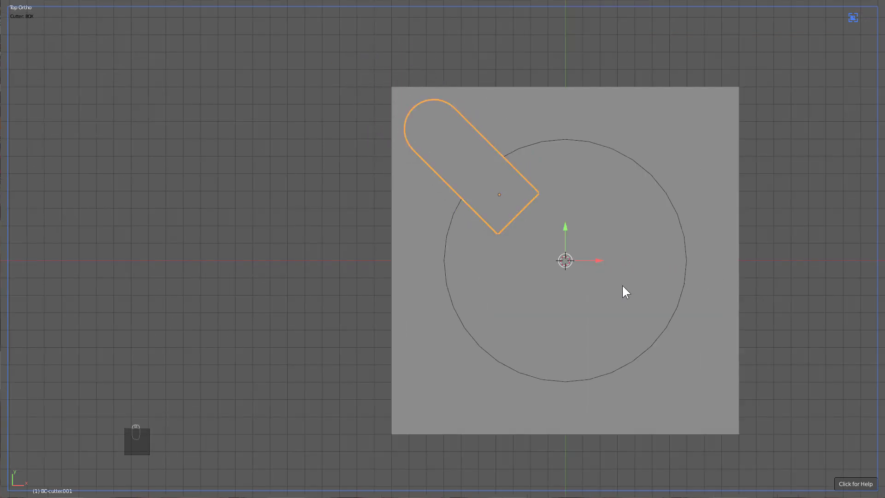
pyautogui.moveTo(597, 289); pyautogui.dragTo(524, 194)
# Step: Mirror the slot cutter on X and Y into four diagonal arms and bring up its modifier settings
pyautogui.press('a')
pyautogui.middleClick(606, 140)
pyautogui.press('alt+x')
pyautogui.middleClick(527, 259)
pyautogui.middleClick(619, 258)
pyautogui.press('a')
pyautogui.middleClick(678, 148)
pyautogui.press('alt+x')
pyautogui.middleClick(543, 193)
pyautogui.press('a')
pyautogui.press('ctrl+`')
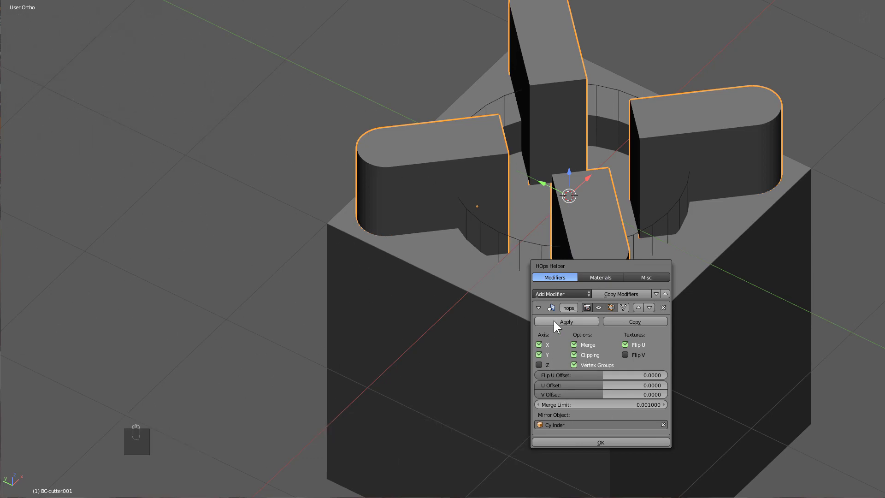
# Step: Scale the arm cutters along Z in front view and try a boolean subtract on the cube
pyautogui.middleClick(504, 271)
pyautogui.press('z')
pyautogui.press('KP_1')
pyautogui.press('s')
pyautogui.middleClick(596, 292)
pyautogui.press('z')
pyautogui.moveTo(558, 294); pyautogui.dragTo(599, 294)
pyautogui.press('ctrl+KP_Subtract')
# Step: Undo and redo the boolean so the four arm slots are cut into the cube top
pyautogui.press('a')
pyautogui.press('ctrl+z')
pyautogui.press('ctrl+z')
pyautogui.press('a')
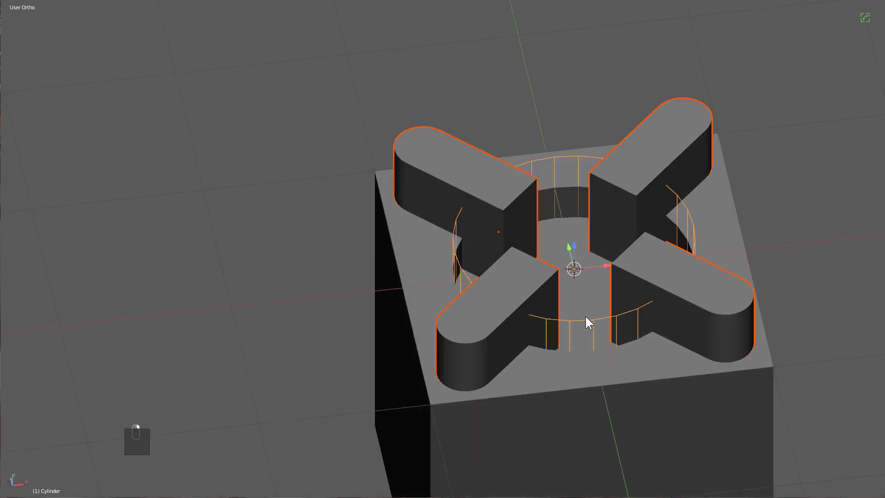
pyautogui.press('ctrl+KP_Add')
pyautogui.press('a')
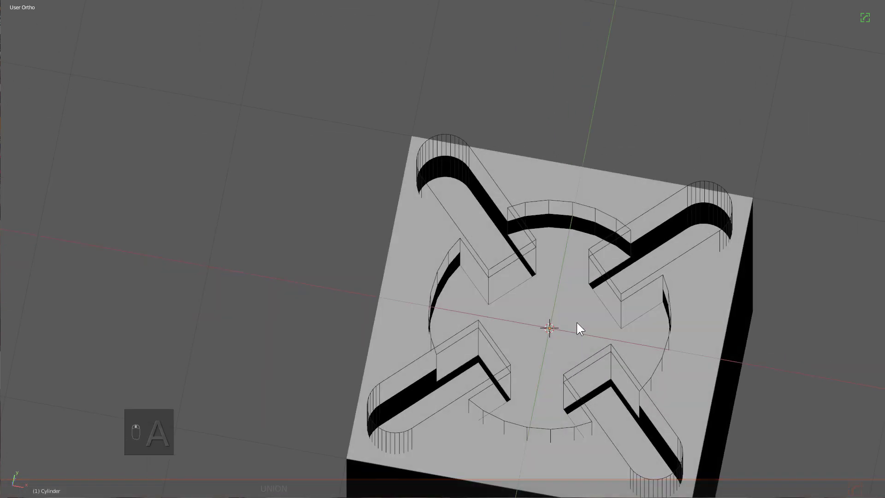
pyautogui.moveTo(583, 251); pyautogui.dragTo(528, 227)
pyautogui.moveTo(529, 228); pyautogui.dragTo(545, 234)
# Step: Nudge the cutters' position and check the diagonal grooves from front and 3D views
pyautogui.press('g')
pyautogui.click(546, 239)
pyautogui.moveTo(547, 244); pyautogui.dragTo(545, 241)
pyautogui.press('g')
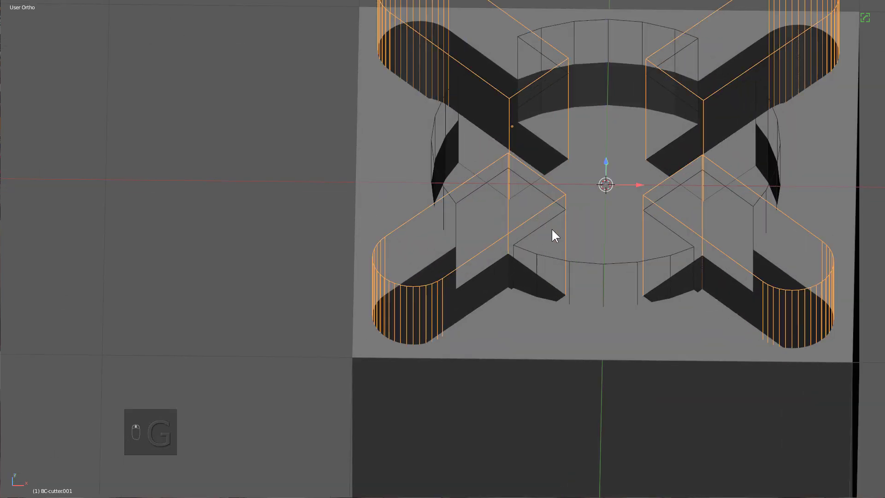
pyautogui.press('KP_1')
pyautogui.moveTo(595, 128); pyautogui.dragTo(501, 171)
# Step: Switch to wireframe, undo the last moves and box over the cutters to merge them
pyautogui.press('alt+w')
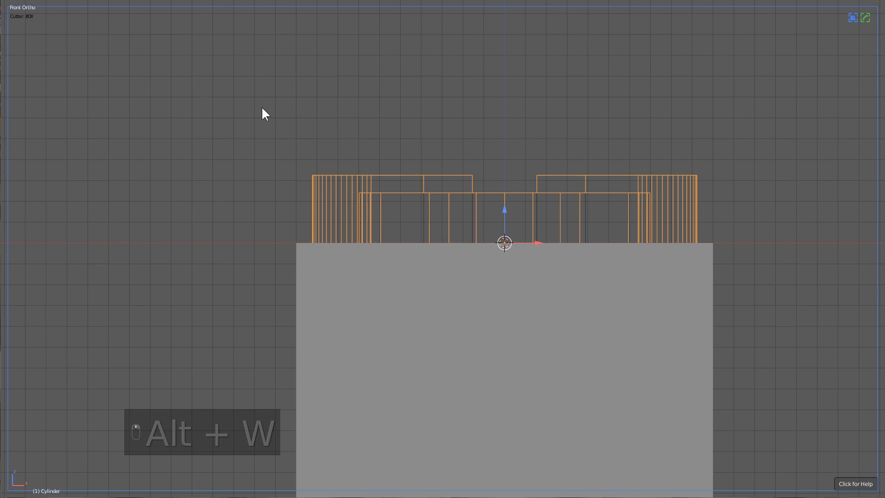
pyautogui.press('alt+w')
pyautogui.press('ctrl+z')
pyautogui.press('ctrl+z')
pyautogui.press('Tab')
# Step: Apply the merged cut through the HOps helper so recess and arms form one cross-shaped slot
pyautogui.press('Tab')
pyautogui.press('ctrl+`')
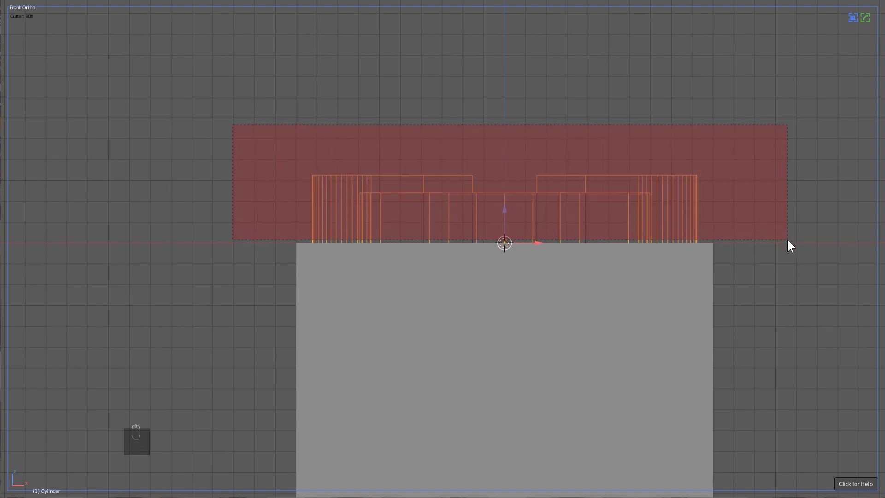
pyautogui.press('Tab')
pyautogui.press('ctrl+Tab')
pyautogui.press('g')
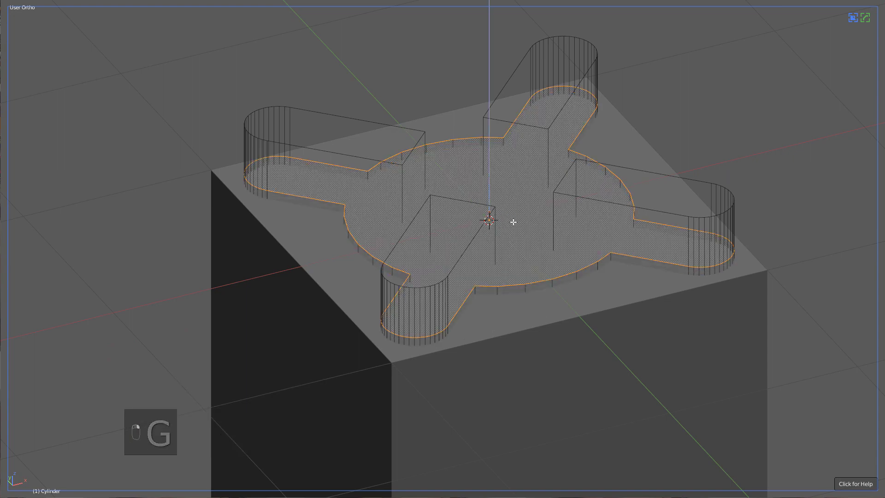
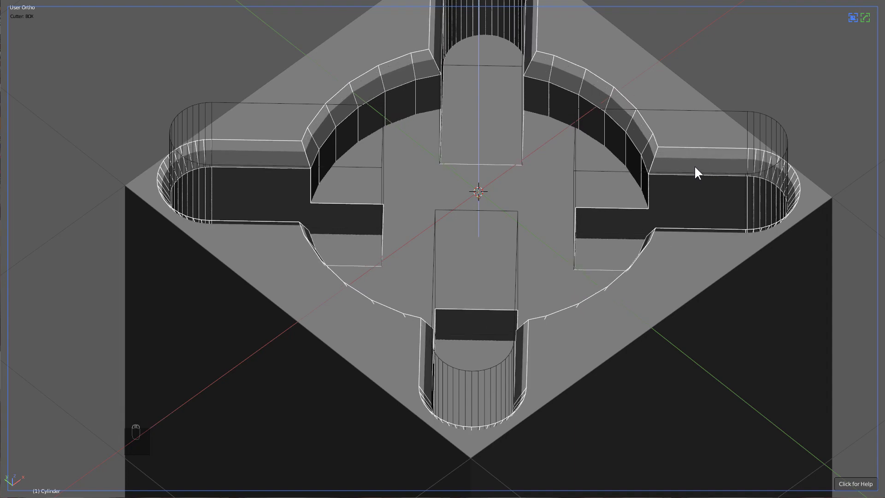
# Step: Add a new cylinder and size it as a disc for the round recess
pyautogui.middleClick(692, 189)
pyautogui.press('g')
pyautogui.moveTo(704, 206); pyautogui.dragTo(661, 221)
pyautogui.press('a')
pyautogui.middleClick(622, 238)
pyautogui.moveTo(624, 189); pyautogui.dragTo(621, 204)
pyautogui.press('shift+a')
pyautogui.press('s')
# Step: Ssharpen the cylinder, add a Ctrl+1 subdivision level and convert it to mesh with Alt+C
pyautogui.press('q')
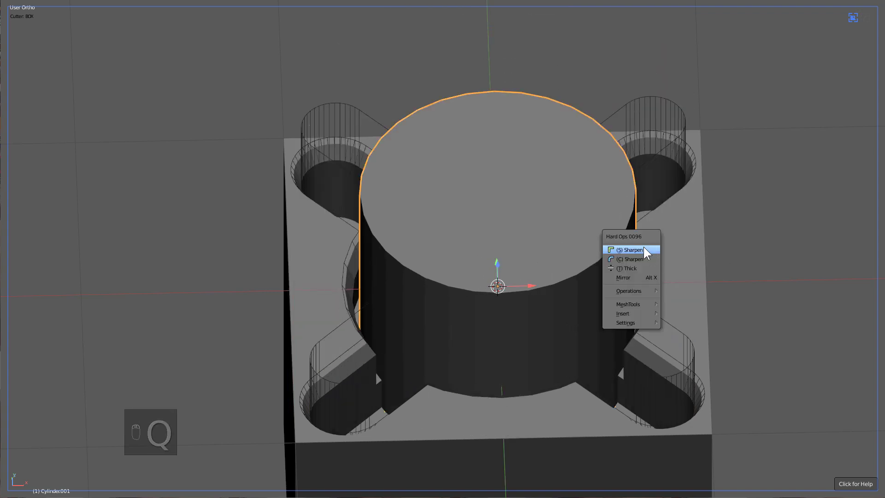
pyautogui.middleClick(625, 266)
pyautogui.press('ctrl+1')
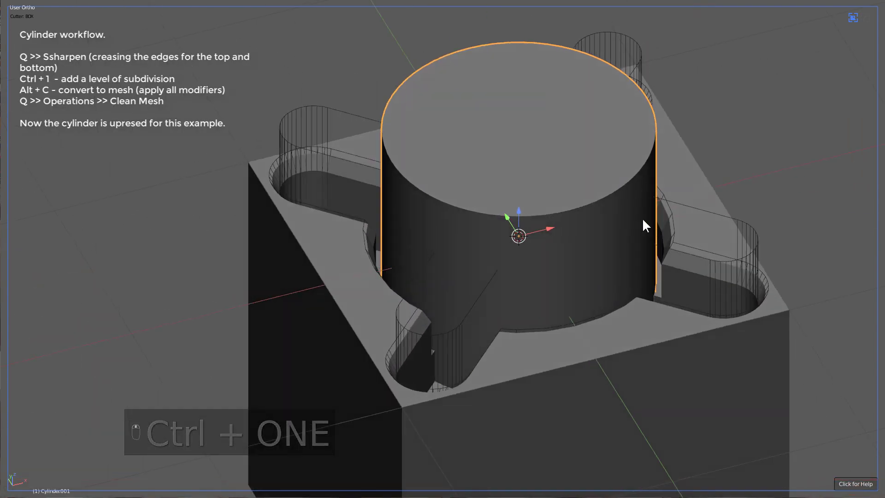
pyautogui.press('z')
pyautogui.moveTo(486, 98); pyautogui.dragTo(599, 219)
pyautogui.press('alt+c')
pyautogui.moveTo(567, 230); pyautogui.dragTo(550, 211)
# Step: Clean the disc mesh via Q > Operations, seat it in the recess and pick its top face in edit mode
pyautogui.press('q')
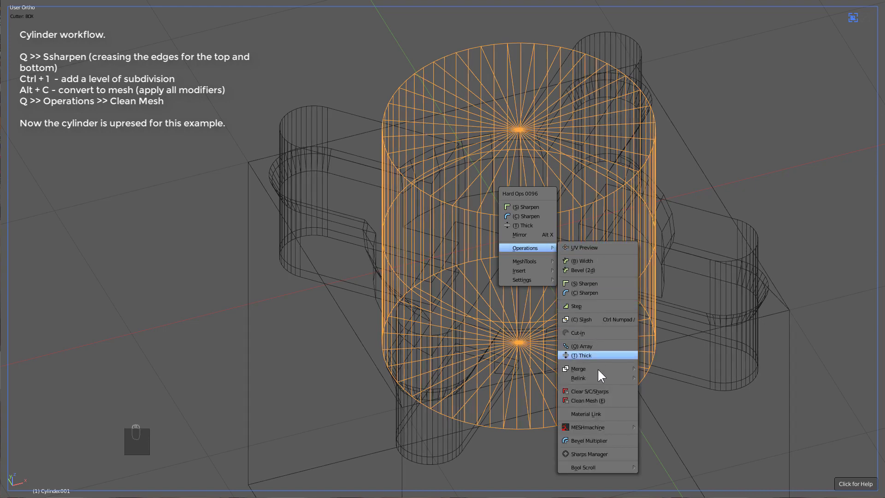
pyautogui.press('z')
pyautogui.press('s')
pyautogui.press('g')
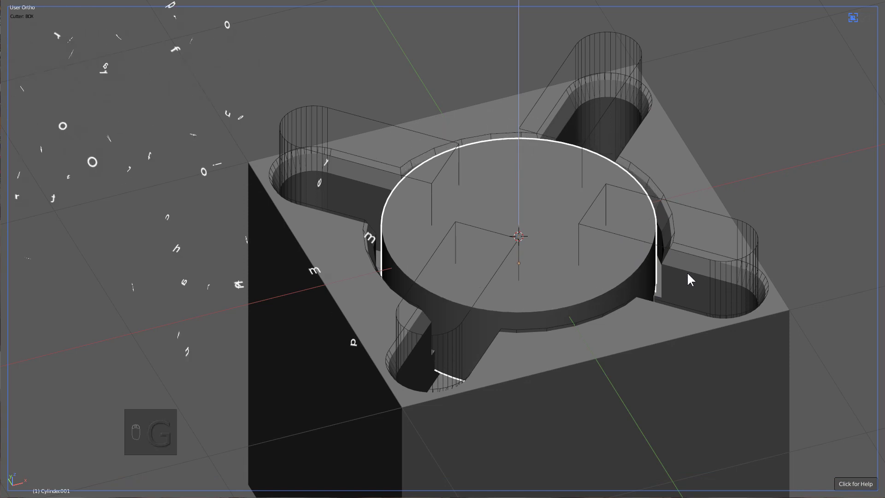
pyautogui.press('s')
pyautogui.click(674, 266)
pyautogui.press('Tab')
pyautogui.press('ctrl+Tab')
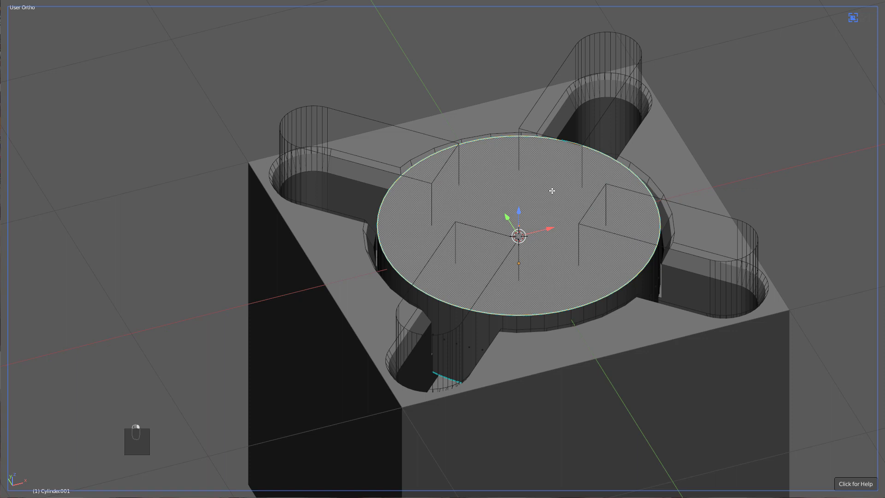
# Step: Apply the disc's transforms and bevel its rim
pyautogui.press('Tab')
pyautogui.press('ctrl+a')
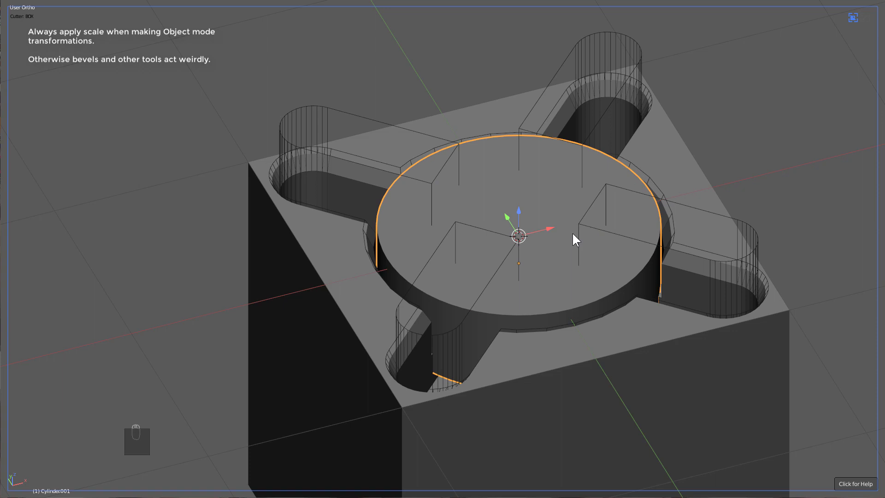
pyautogui.press('Tab')
pyautogui.press('ctrl+b')
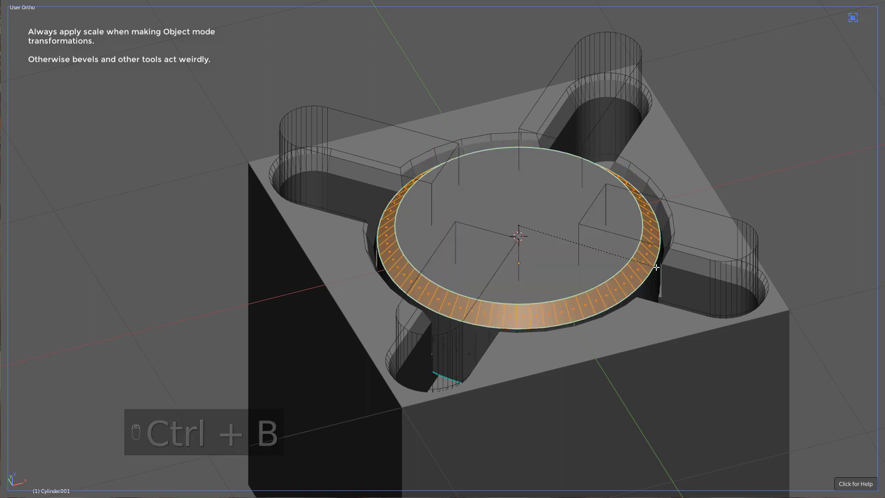
pyautogui.press('Tab')
pyautogui.press('g')
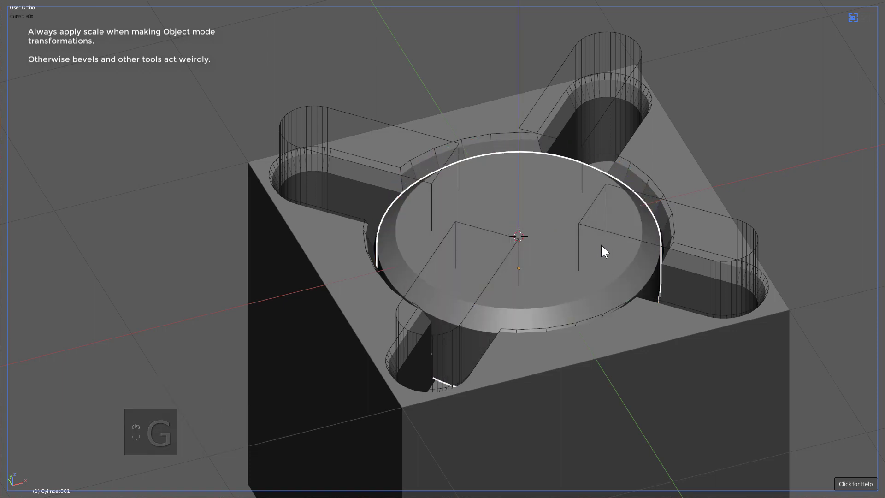
pyautogui.press('s')
# Step: Draw a notch cutter across the disc rim in top view, rotate it and apply its transforms
pyautogui.press('KP_7')
pyautogui.moveTo(522, 279); pyautogui.dragTo(599, 292)
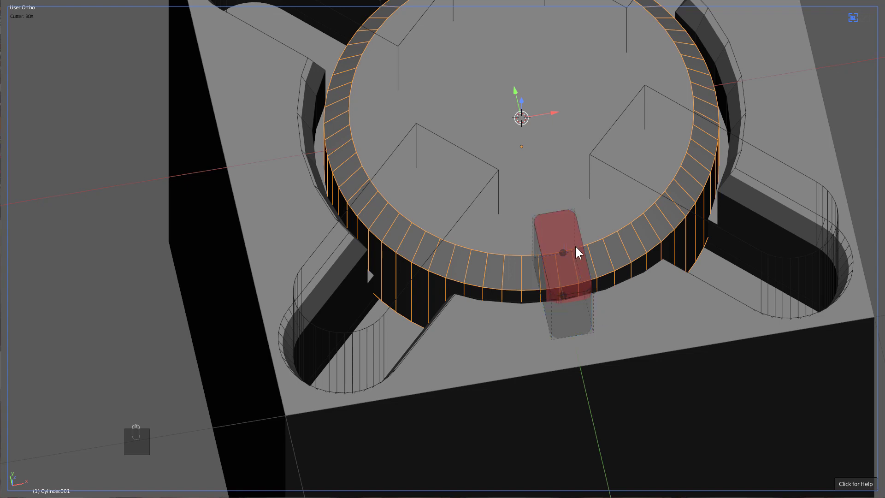
pyautogui.moveTo(584, 266); pyautogui.dragTo(556, 255)
pyautogui.press('KP_7')
pyautogui.press('r')
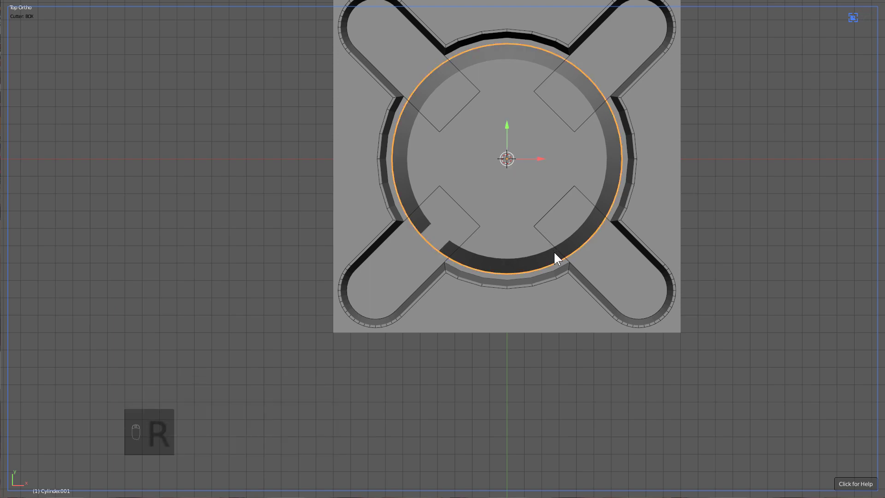
pyautogui.middleClick(574, 234)
pyautogui.press('ctrl+a')
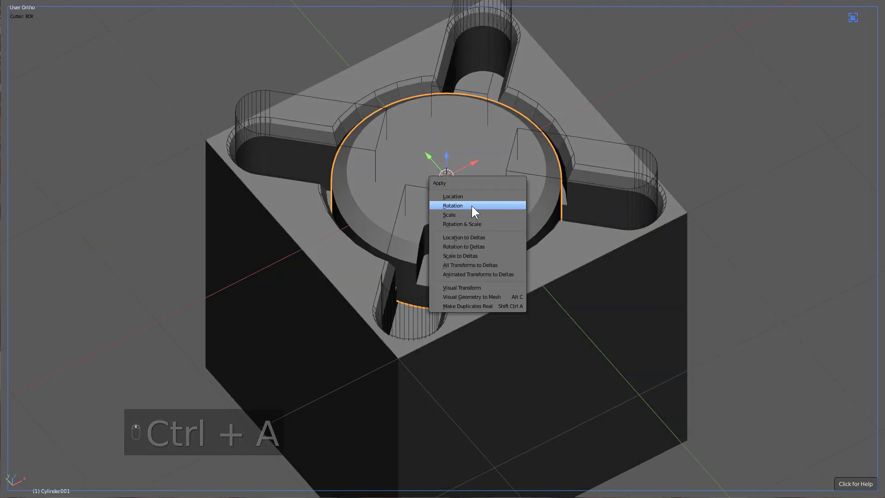
# Step: Mirror the notch cutter with Alt+X so four notches are cut around the disc rim
pyautogui.press('alt+x')
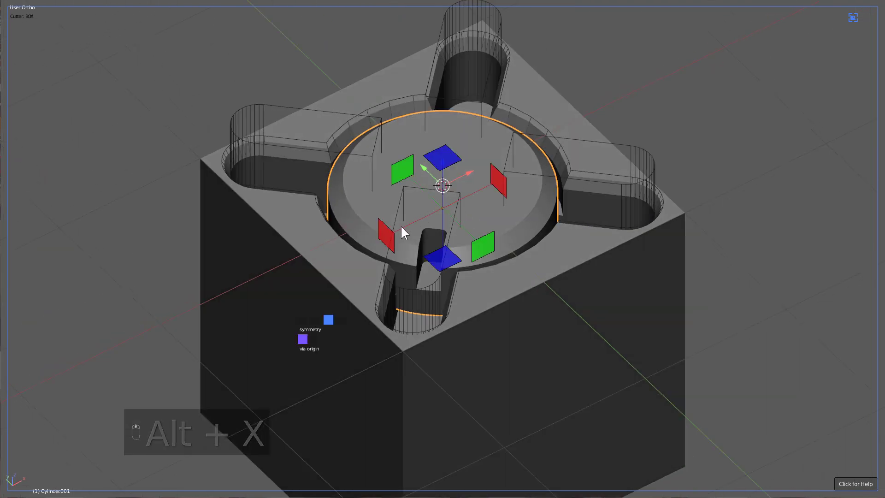
pyautogui.press('alt+x')
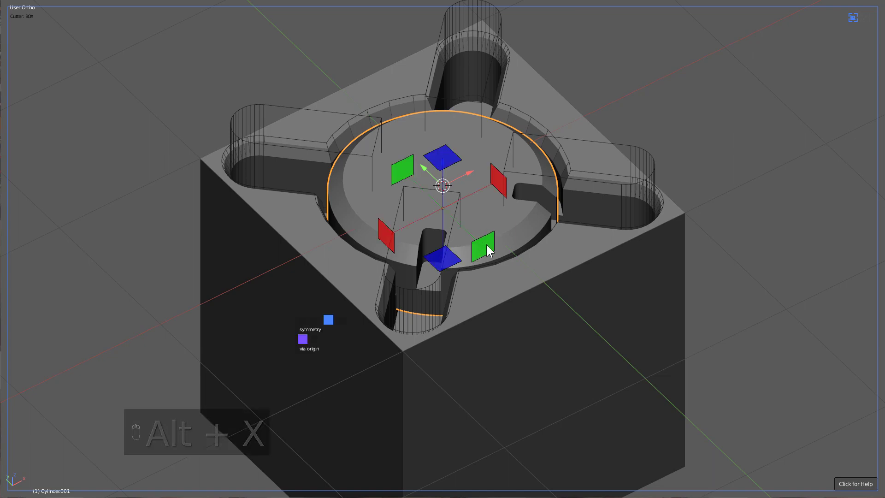
pyautogui.middleClick(490, 239)
pyautogui.press('a')
pyautogui.moveTo(558, 237); pyautogui.dragTo(691, 202)
# Step: Drive the disc's Rotation Z with #frame*0.15 in the N panel and play the animation to see it spin
pyautogui.press('n')
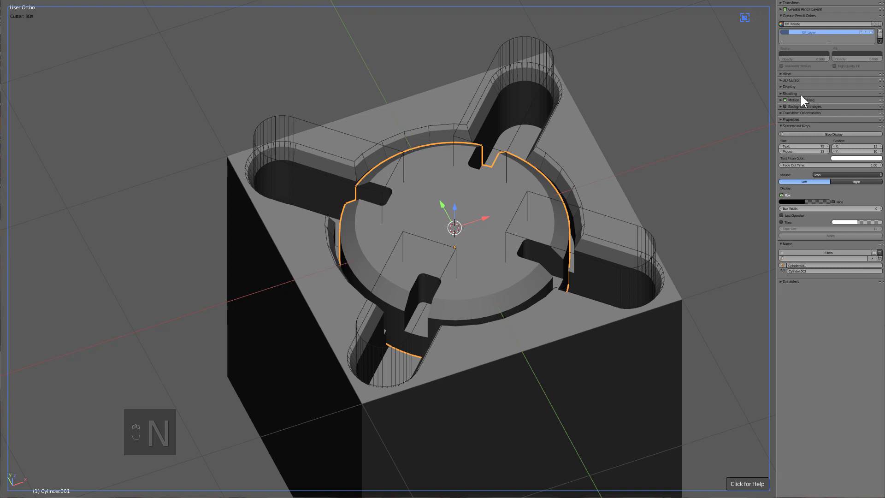
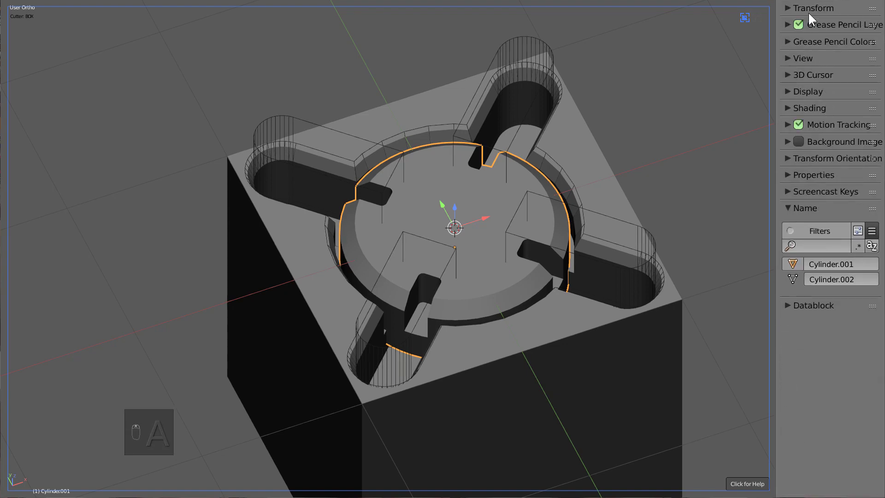
pyautogui.moveTo(815, 12); pyautogui.dragTo(799, 109)
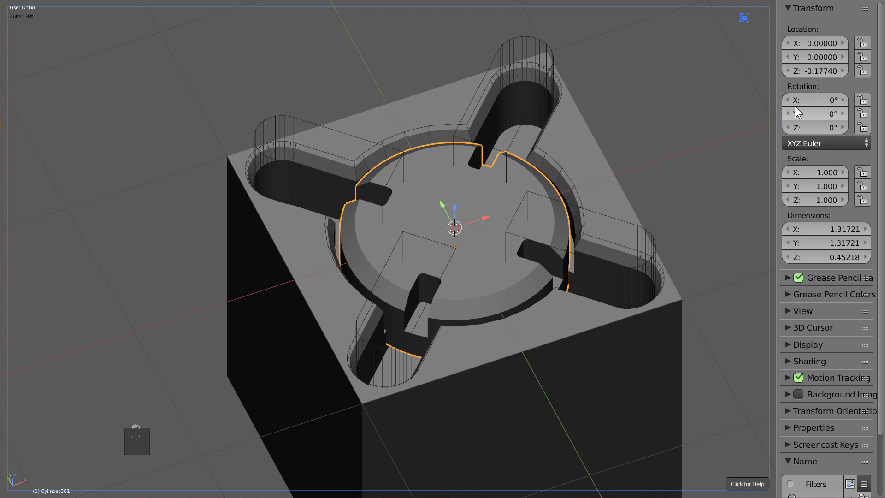
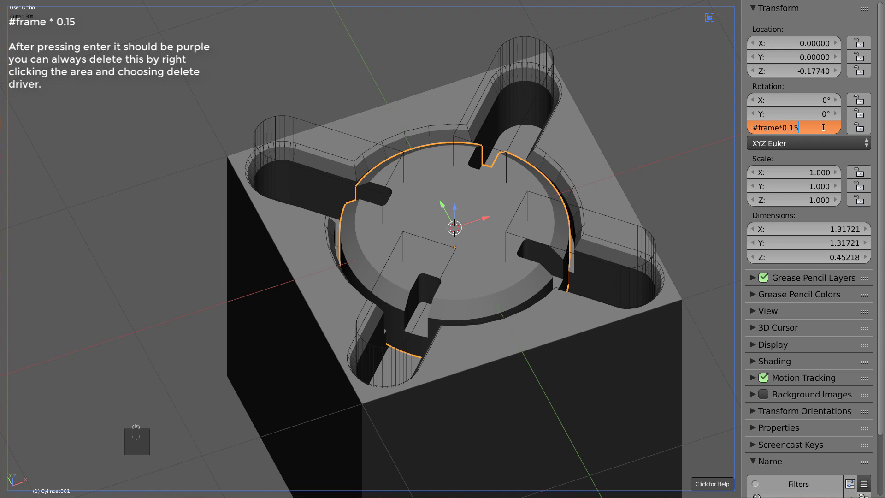
pyautogui.press('alt+a')
pyautogui.moveTo(475, 262); pyautogui.dragTo(396, 224)
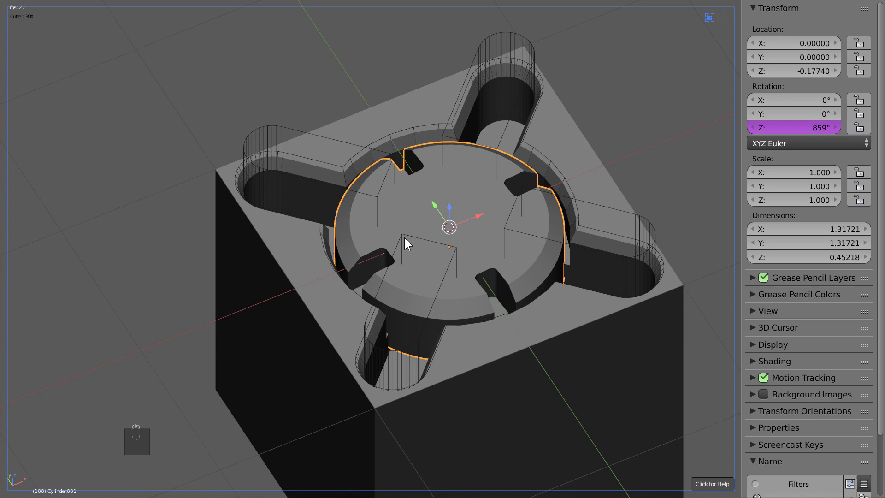
pyautogui.moveTo(458, 284); pyautogui.dragTo(506, 287)
pyautogui.press('alt+a')
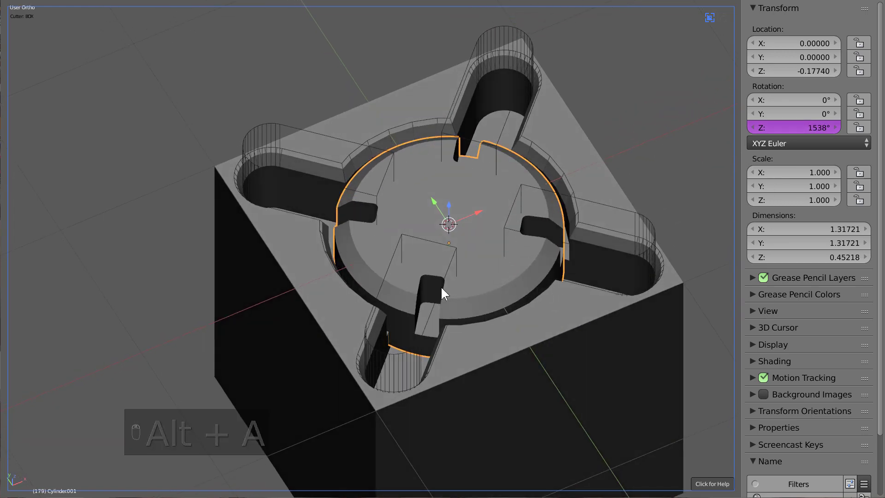
# Step: Scale the cross cutter along Z so its four lobes are taller
pyautogui.press('q')
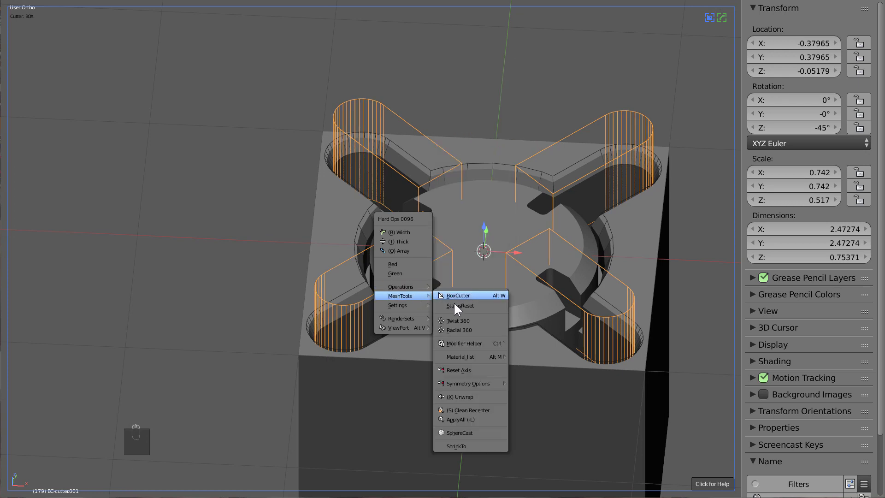
pyautogui.moveTo(453, 298); pyautogui.dragTo(410, 300)
pyautogui.press('Tab')
pyautogui.press('z')
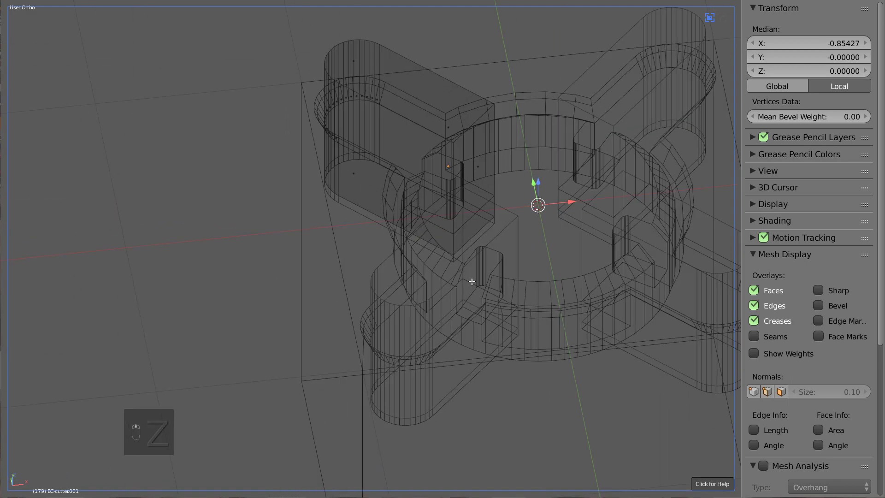
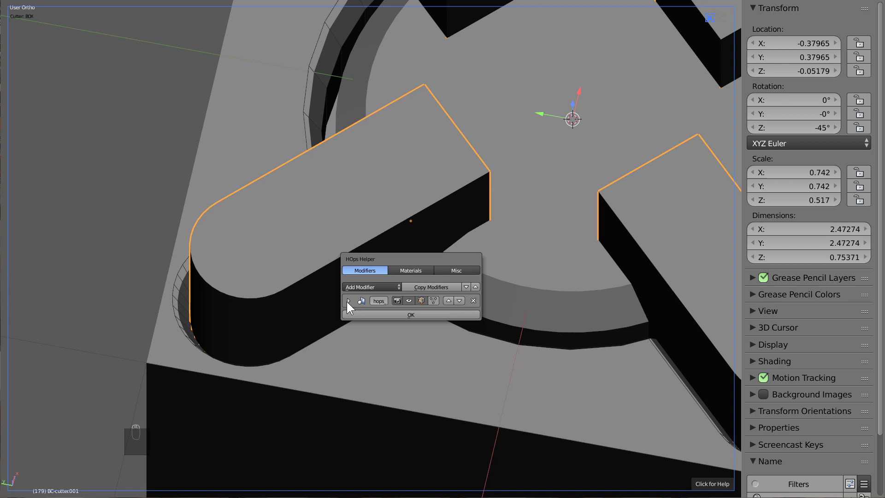
pyautogui.press('z')
pyautogui.press('s')
pyautogui.press('z')
pyautogui.press('g')
pyautogui.click(535, 361)
pyautogui.press('s')
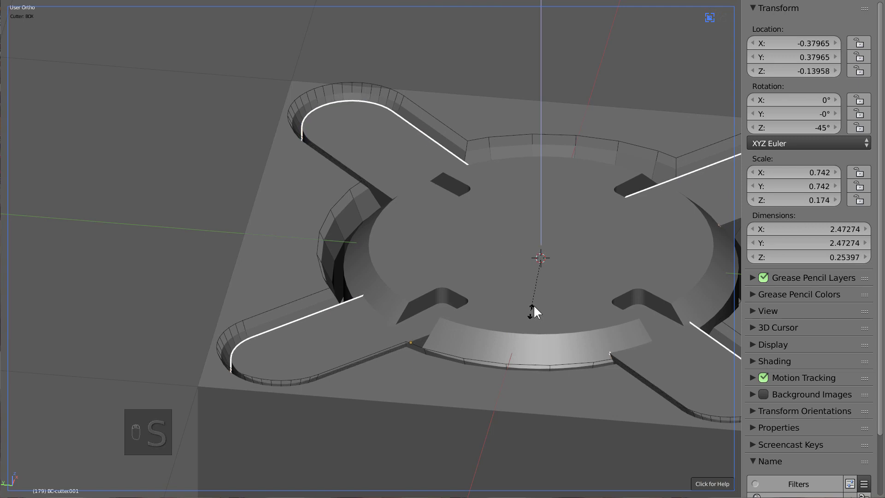
pyautogui.moveTo(540, 301); pyautogui.dragTo(527, 287)
pyautogui.press('g')
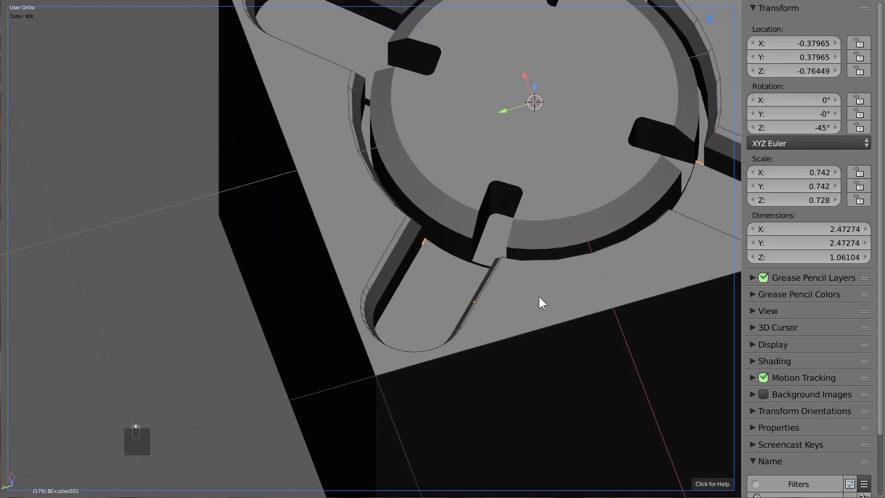
# Step: From top wireframe view, move the cutter down along Z by 1 so it cuts deeper
pyautogui.press('KP_7')
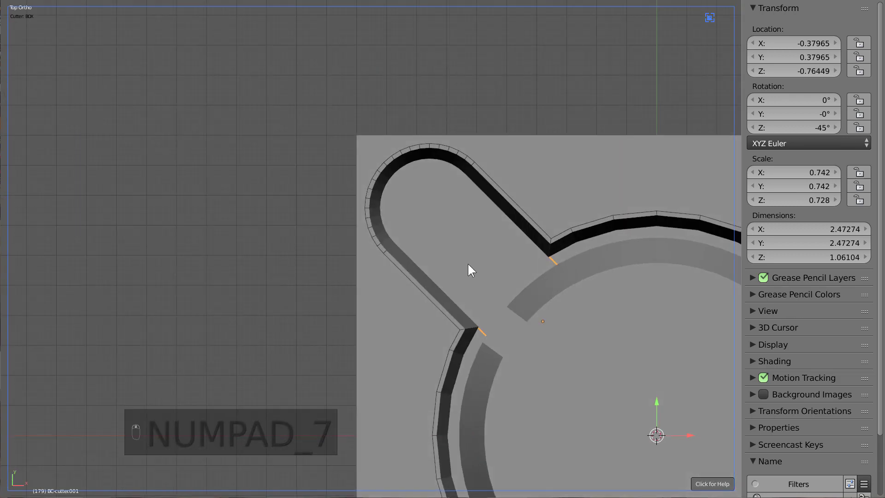
pyautogui.press('z')
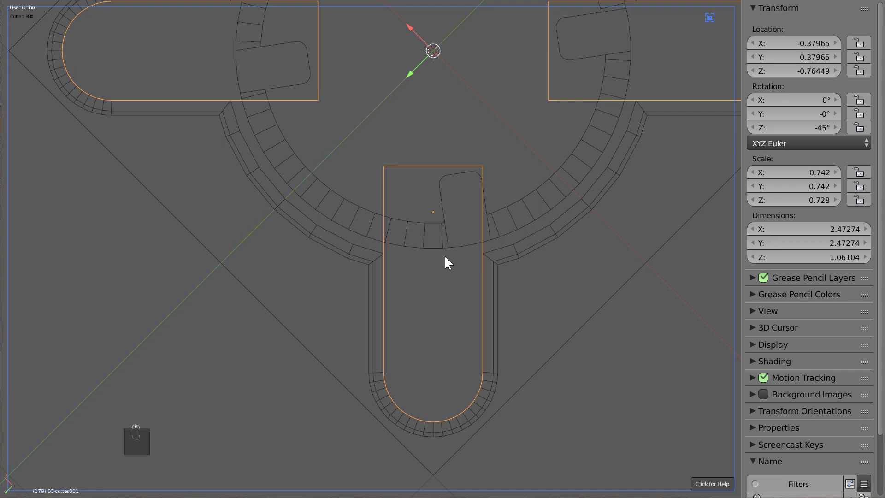
pyautogui.middleClick(545, 284)
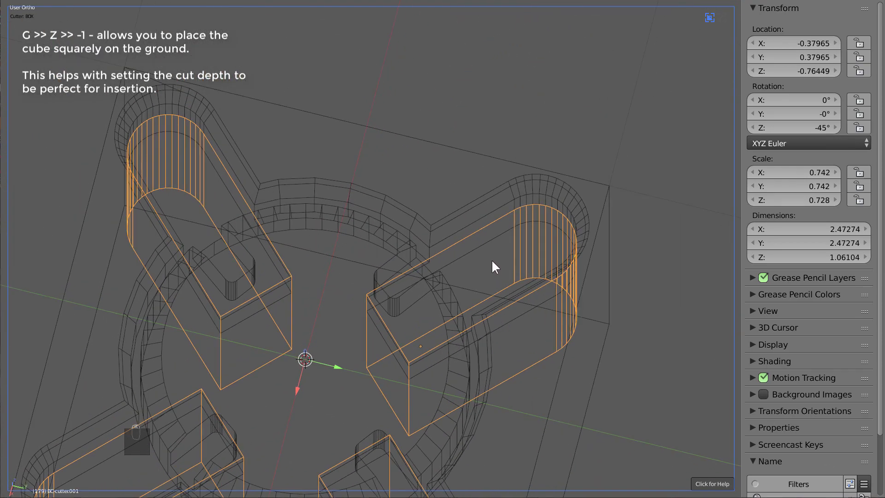
pyautogui.middleClick(462, 287)
pyautogui.press('z')
pyautogui.press('Tab')
pyautogui.press('Tab')
pyautogui.press('z')
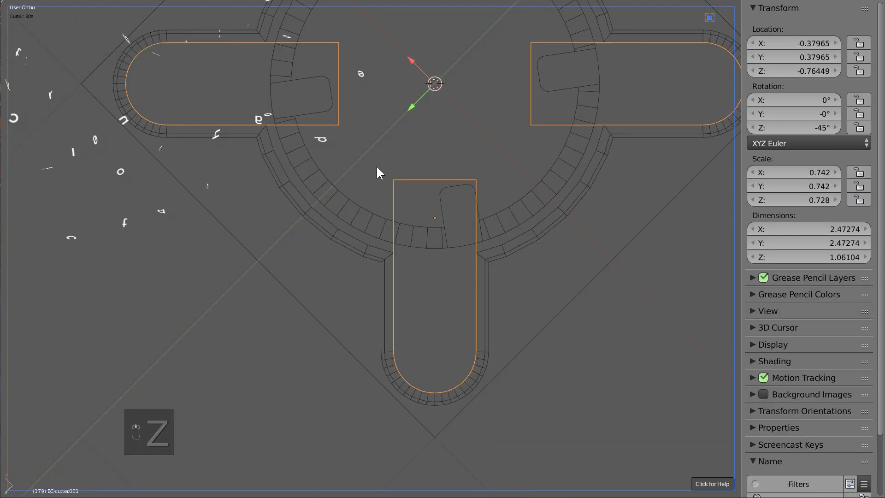
pyautogui.press('Tab')
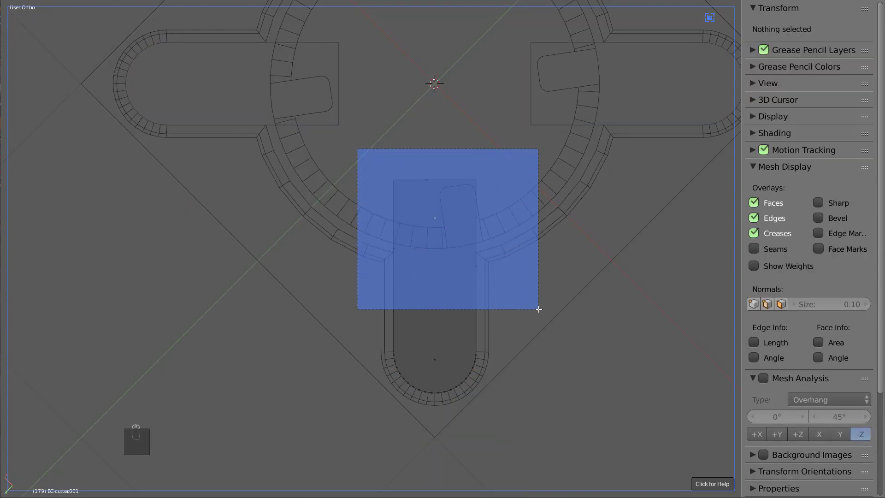
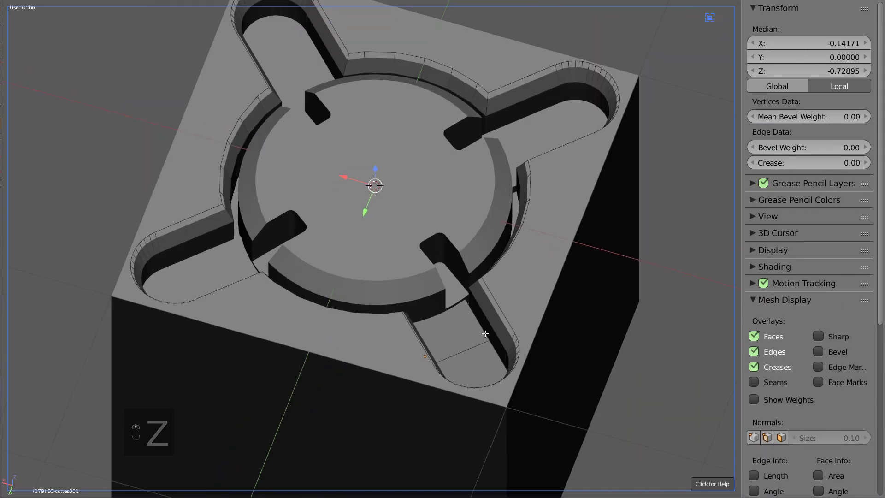
# Step: Isolate the cutter and inset a perfectly round circular hole in one lobe end
pyautogui.press('KP_Divide')
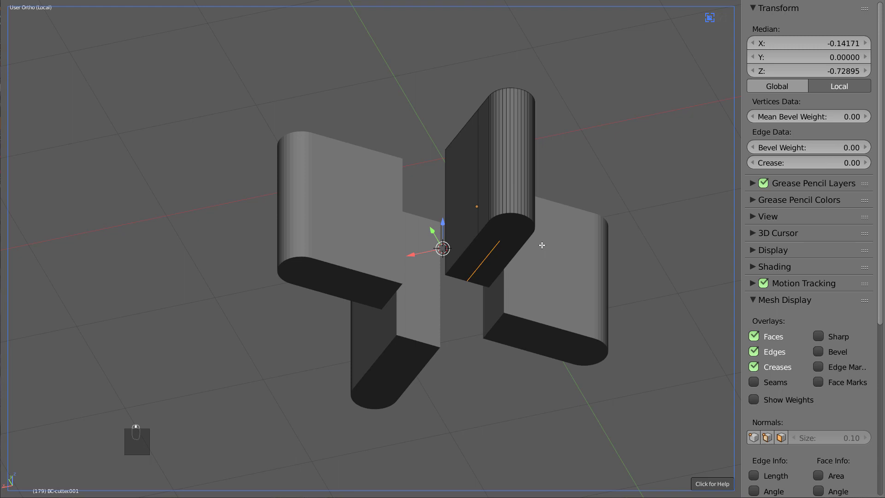
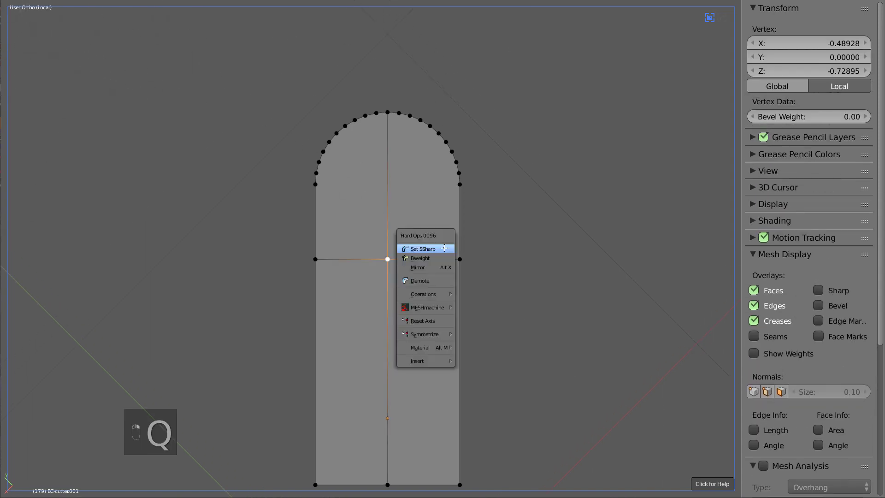
pyautogui.press('q')
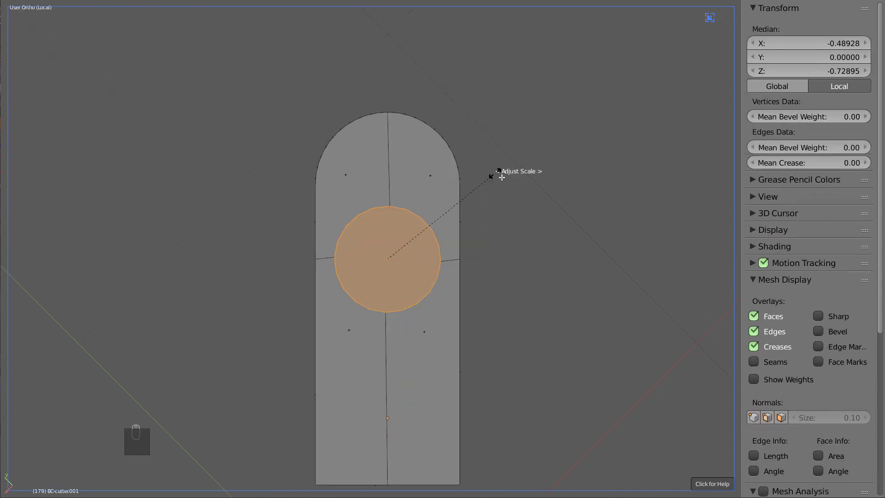
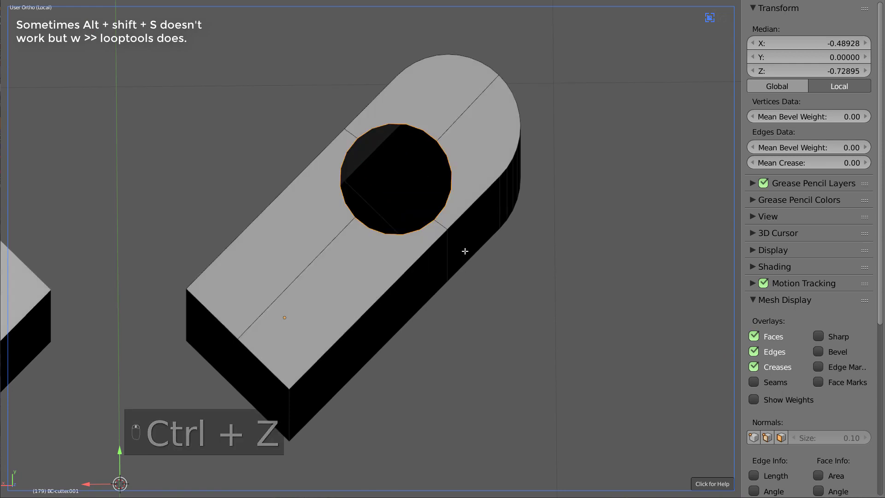
pyautogui.press('Tab')
pyautogui.press('ctrl+a')
pyautogui.press('Tab')
pyautogui.press('shift+alt+s')
pyautogui.press('ctrl+z')
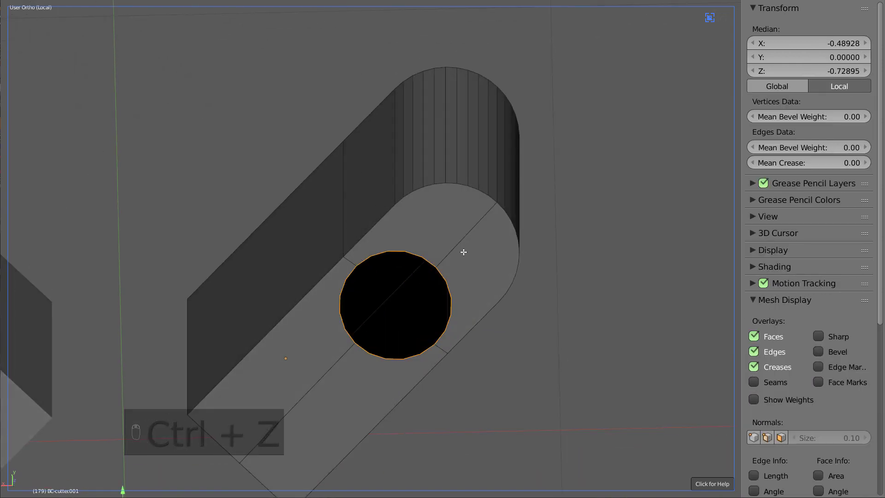
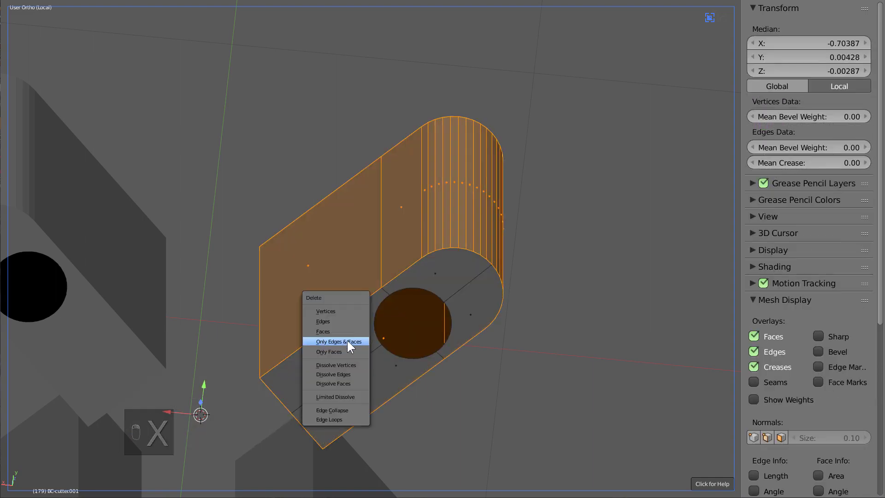
pyautogui.middleClick(346, 334)
pyautogui.press('Tab')
# Step: Delete that lobe's side walls and extrude its holed outline upward along Z
pyautogui.press('KP_Divide')
pyautogui.press('z')
pyautogui.middleClick(475, 345)
pyautogui.press('g')
pyautogui.press('z')
pyautogui.press('Tab')
pyautogui.press('a')
pyautogui.press('e')
pyautogui.press('g')
pyautogui.press('z')
pyautogui.press('z')
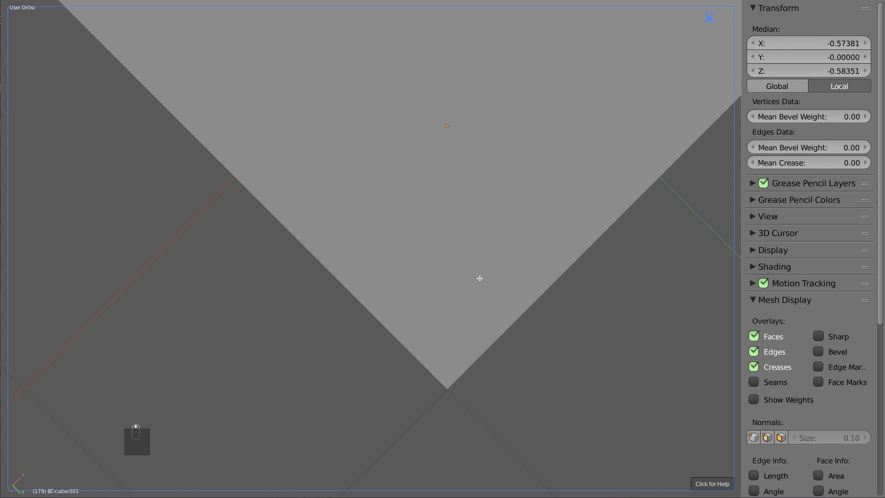
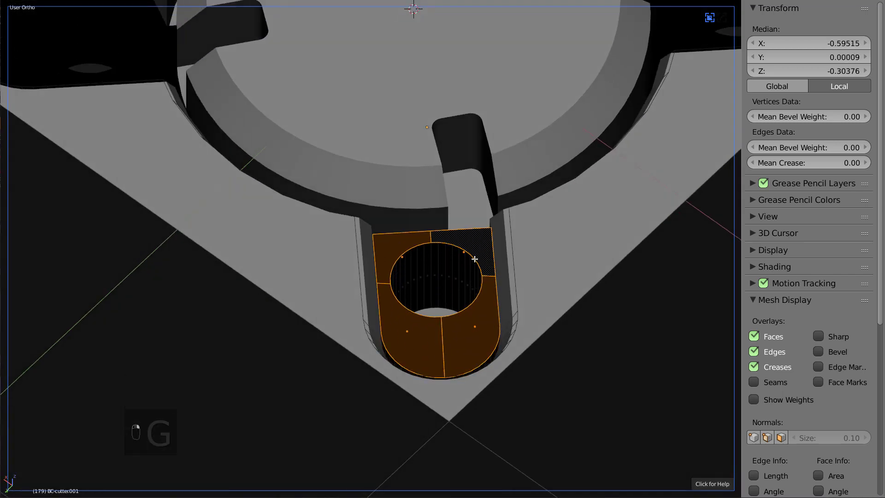
# Step: Recalculate the insert's normals and sharpen its edges with Hard Ops bevel weights and creases
pyautogui.press('Tab')
pyautogui.press('Tab')
pyautogui.press('a')
pyautogui.press('a')
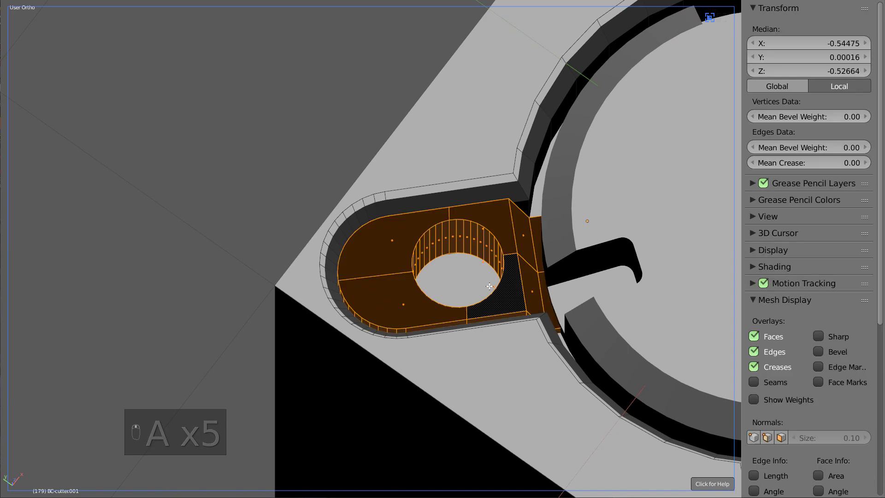
pyautogui.press('ctrl+n')
pyautogui.press('Tab')
pyautogui.middleClick(426, 289)
pyautogui.press('q')
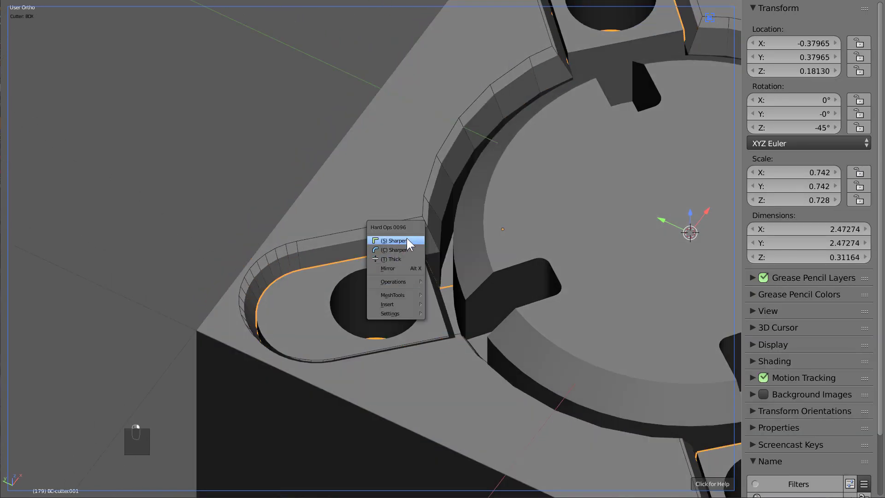
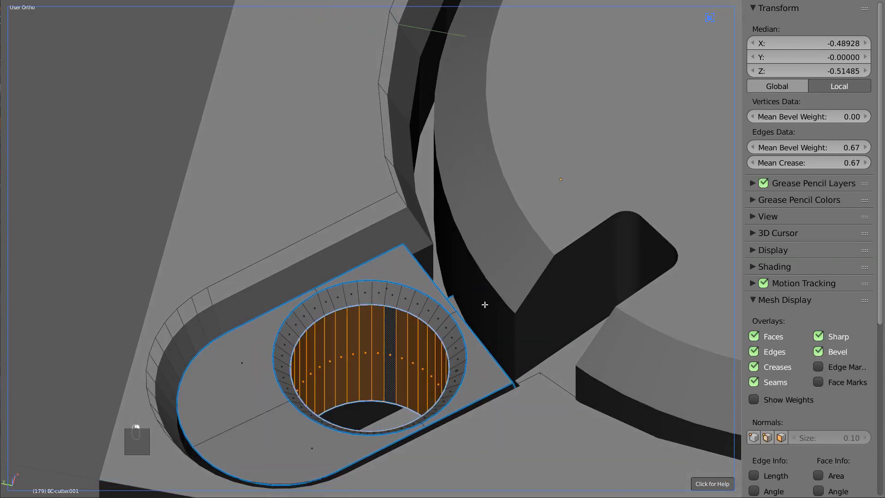
# Step: Separate and shrink the disc's top inner faces inward in wireframe view
pyautogui.press('p')
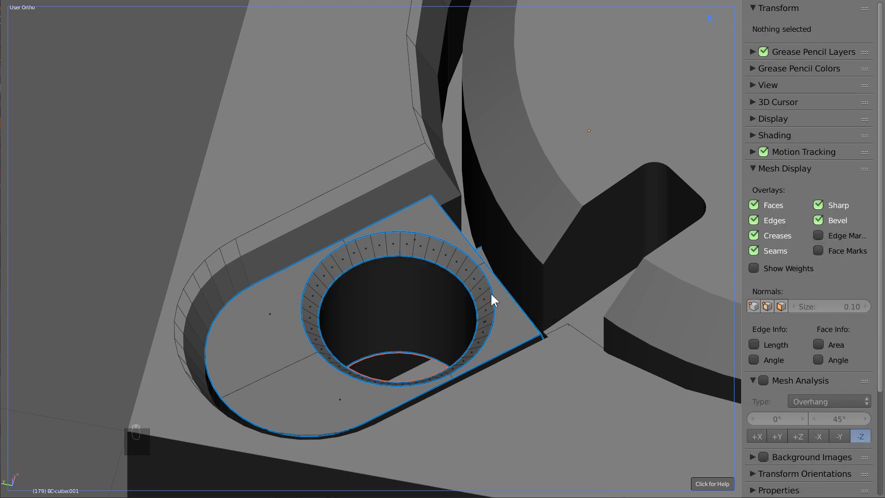
pyautogui.press('ctrl+z')
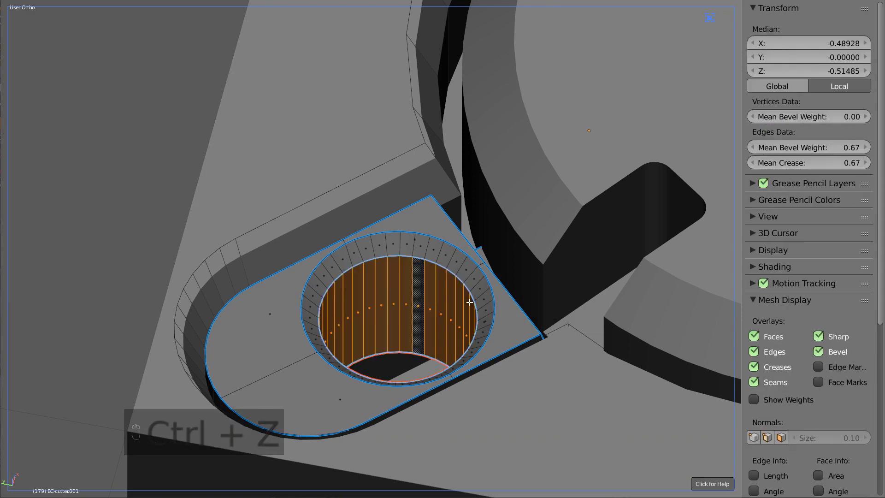
pyautogui.press('Tab')
pyautogui.press('z')
pyautogui.press('Tab')
pyautogui.press('a')
pyautogui.press('s')
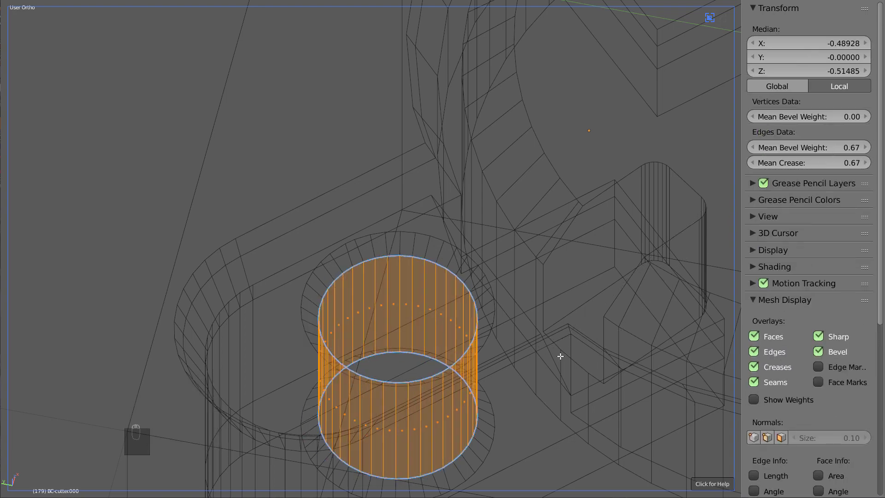
pyautogui.press('alt+s')
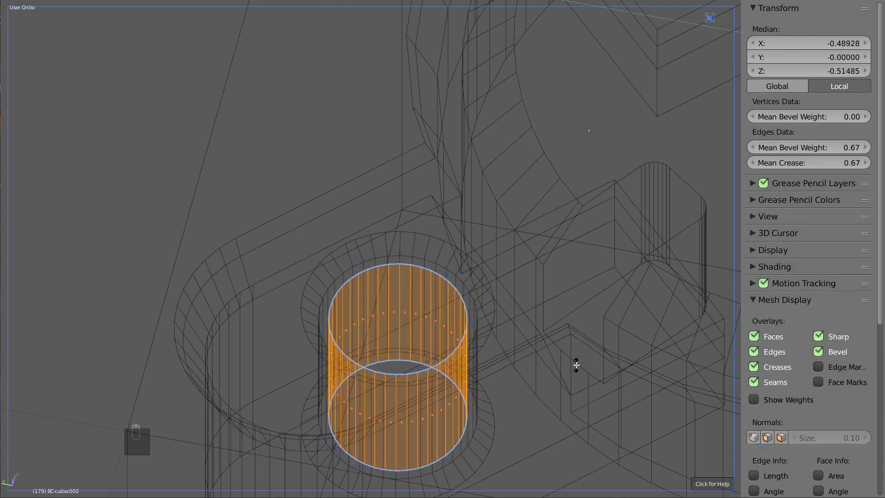
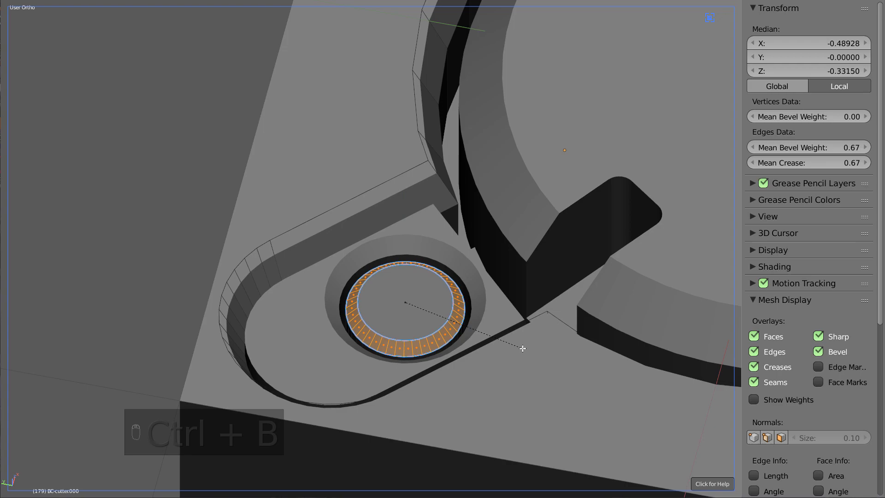
# Step: Add a Transformation constraint on the pin cutter mapping Rot Z 0–180° to location
pyautogui.press('Tab')
pyautogui.moveTo(418, 327); pyautogui.dragTo(504, 300)
pyautogui.press('alt+a')
pyautogui.moveTo(486, 292); pyautogui.dragTo(506, 297)
pyautogui.press('n')
pyautogui.press('a')
pyautogui.middleClick(488, 318)
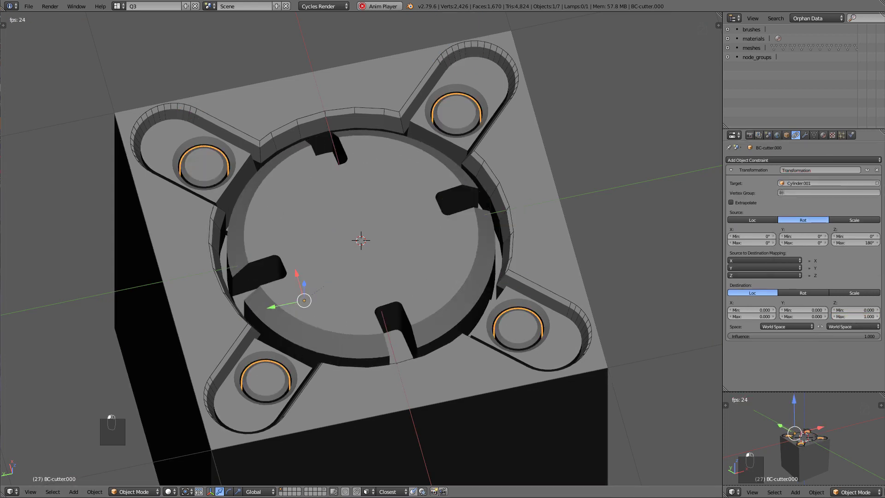
# Step: Target Cylinder.001 with Extrapolate on and Destination Z Min 0.020 / Max -0.140, testing by rotating the disc
pyautogui.moveTo(538, 322); pyautogui.dragTo(852, 317)
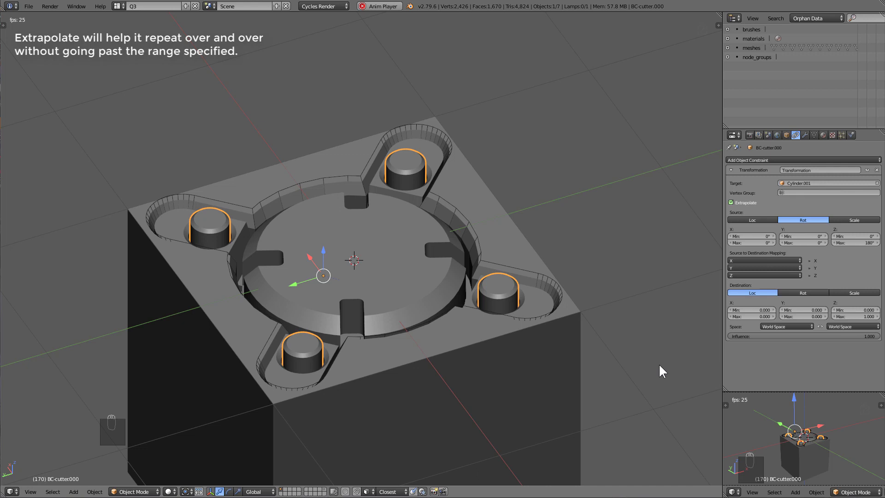
pyautogui.press('alt+a')
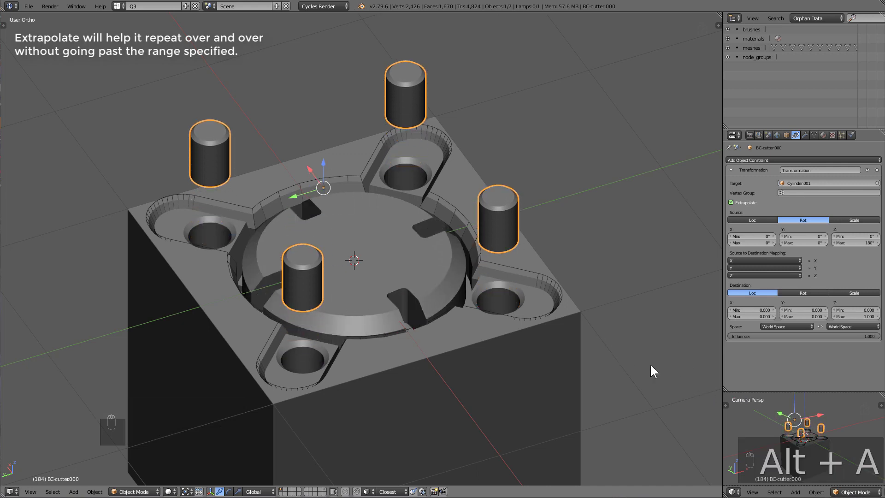
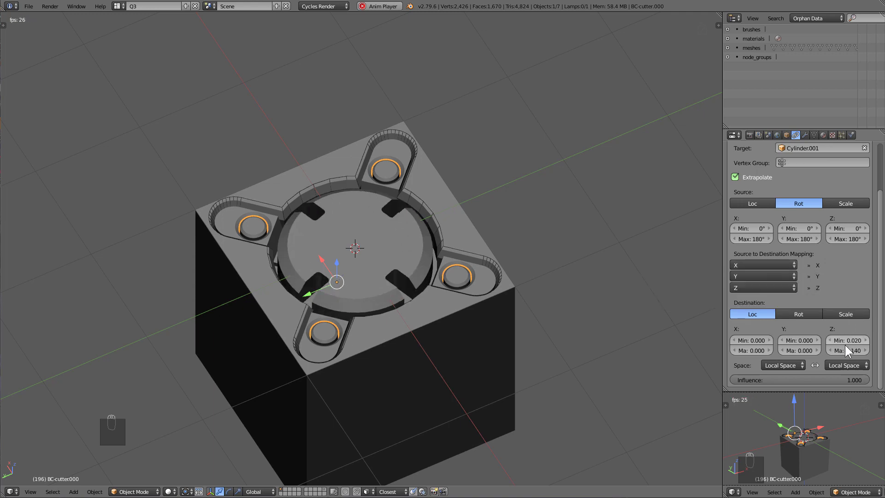
pyautogui.moveTo(778, 259); pyautogui.dragTo(832, 273)
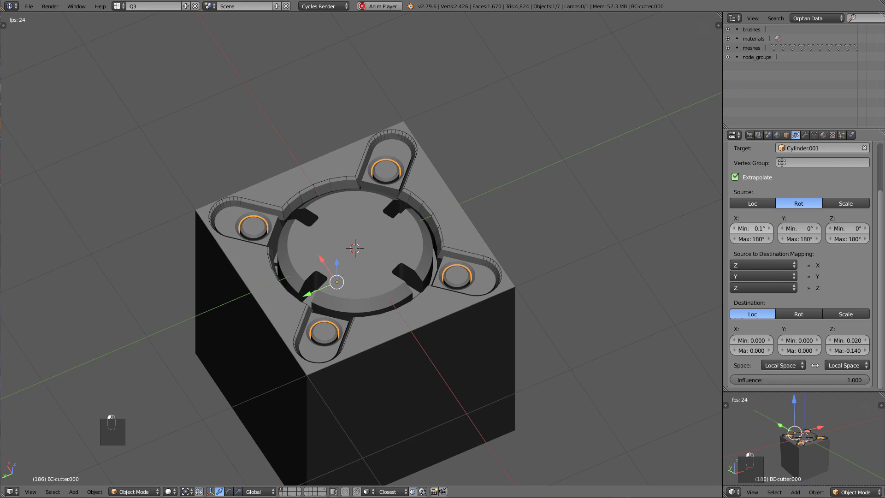
pyautogui.moveTo(768, 246); pyautogui.dragTo(759, 255)
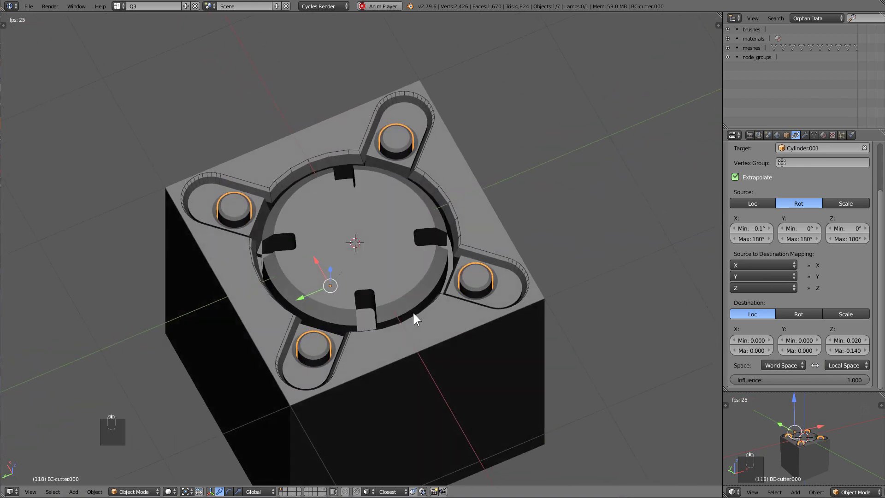
# Step: Add a cylinder at the disc centre, sharpen and subdivide it, then convert it to a clean mesh
pyautogui.press('alt+a')
pyautogui.press('a')
pyautogui.rightClick(398, 248)
pyautogui.press('Tab')
pyautogui.press('Tab')
pyautogui.press('shift+a')
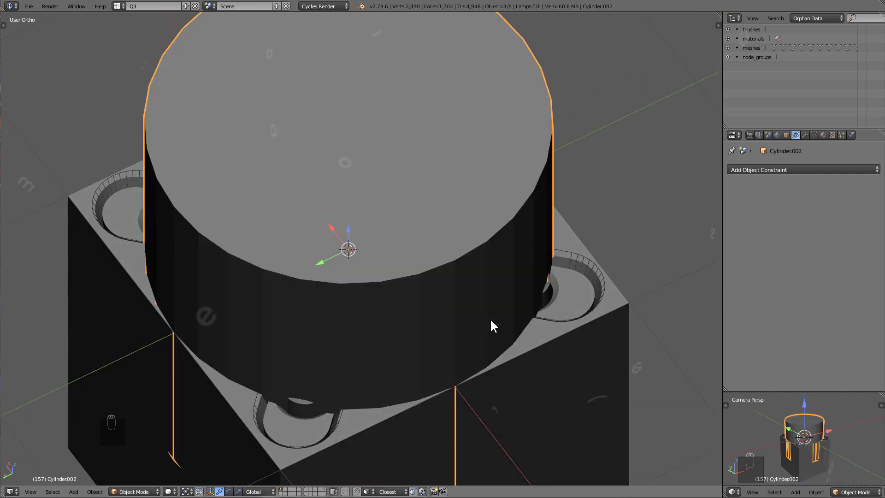
pyautogui.press('s')
pyautogui.press('q')
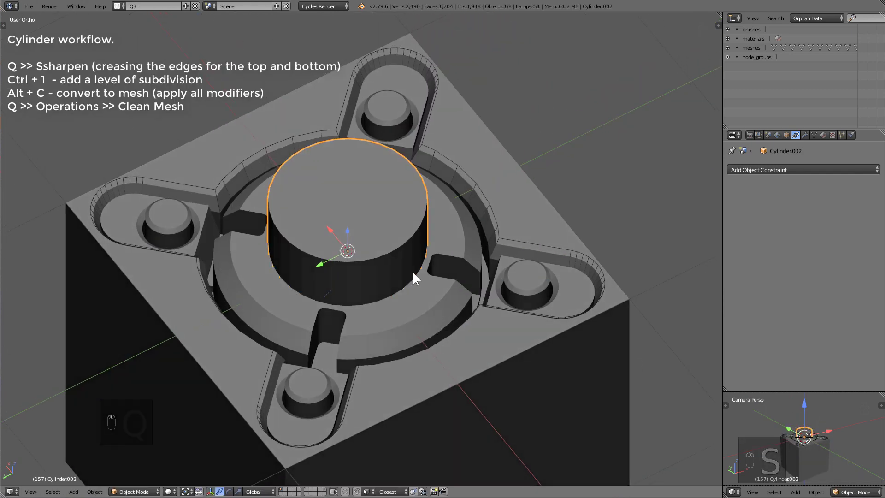
pyautogui.press('q')
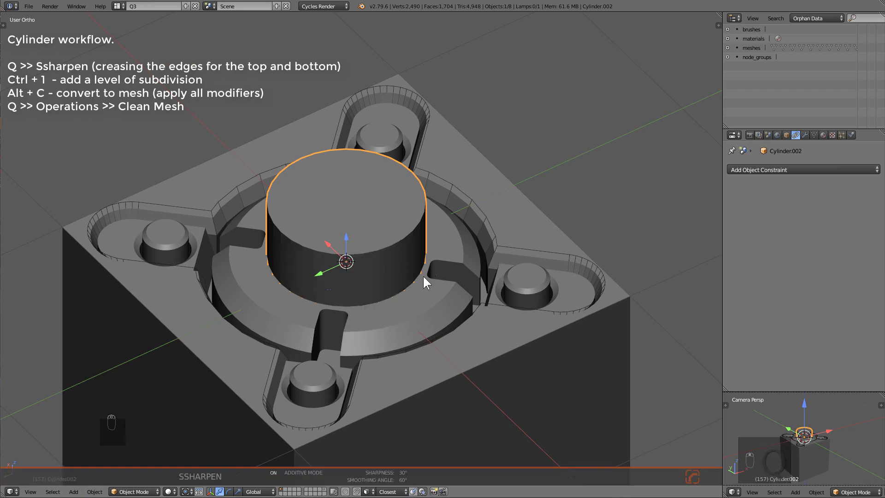
pyautogui.press('ctrl+1')
pyautogui.press('z')
pyautogui.press('alt+c')
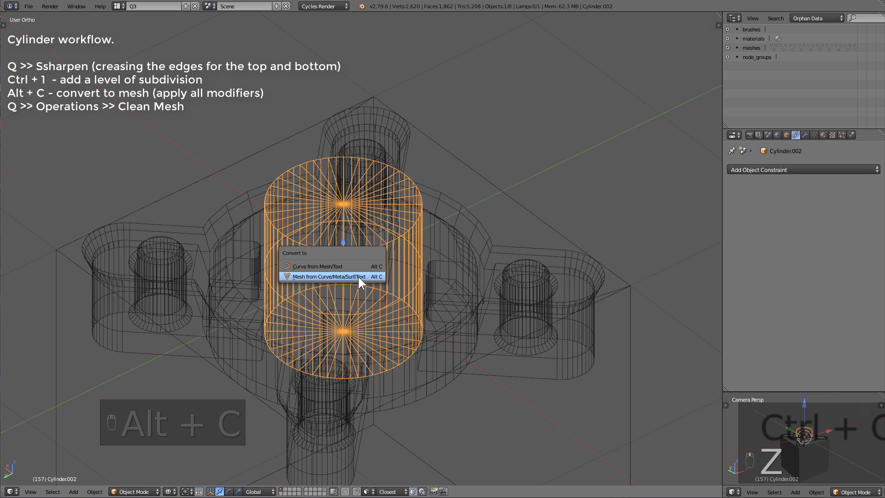
pyautogui.press('q')
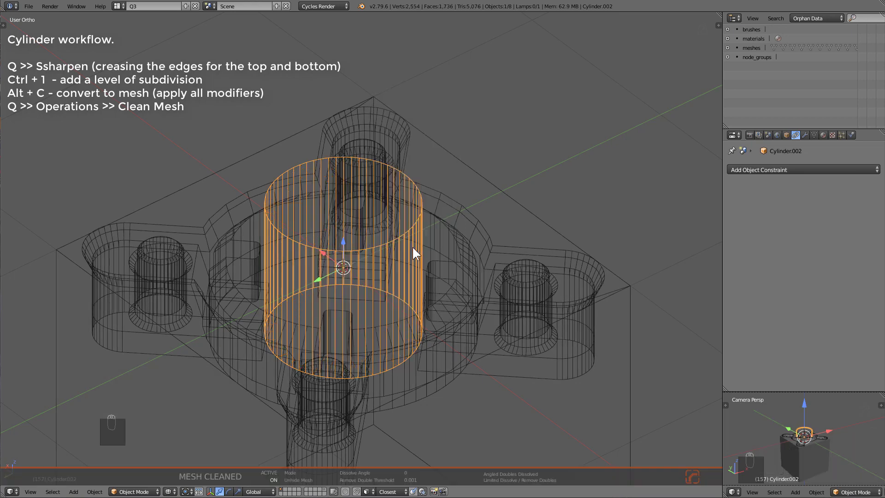
# Step: Scale the cylinder and Hard Ops Slash it into Cylinder.001 to cut the round recess
pyautogui.press('z')
pyautogui.press('s')
pyautogui.press('s')
pyautogui.press('z')
pyautogui.press('z')
pyautogui.moveTo(426, 327); pyautogui.dragTo(433, 305)
pyautogui.press('q')
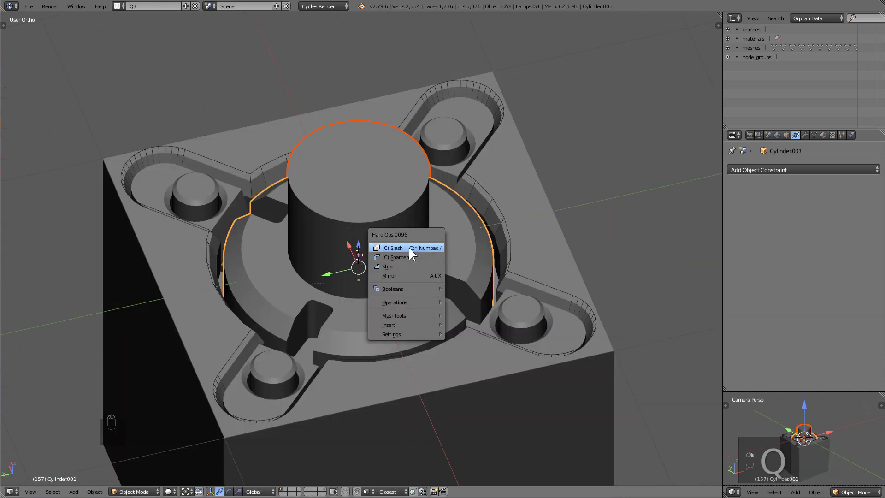
pyautogui.press('x')
pyautogui.press('q')
pyautogui.press('q')
pyautogui.press('a')
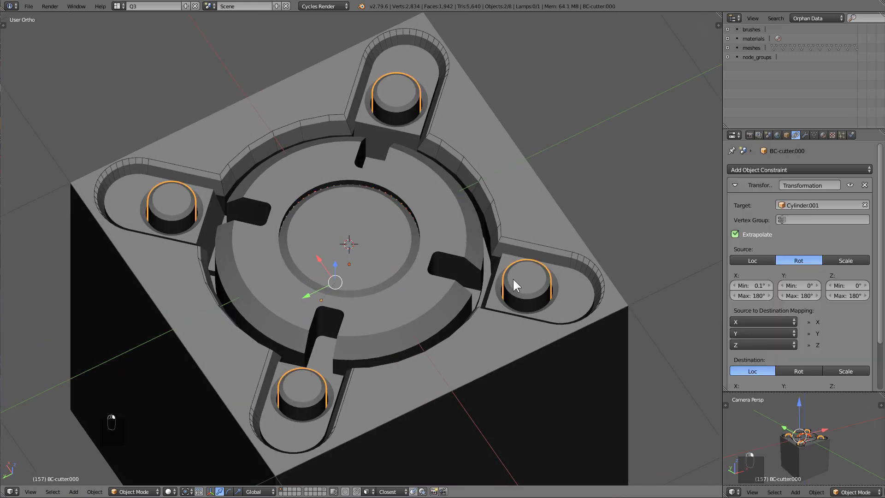
# Step: Run Copy Constraints to Selected Objects onto the new cutter and rotate the disc to test the pins
pyautogui.press('space')
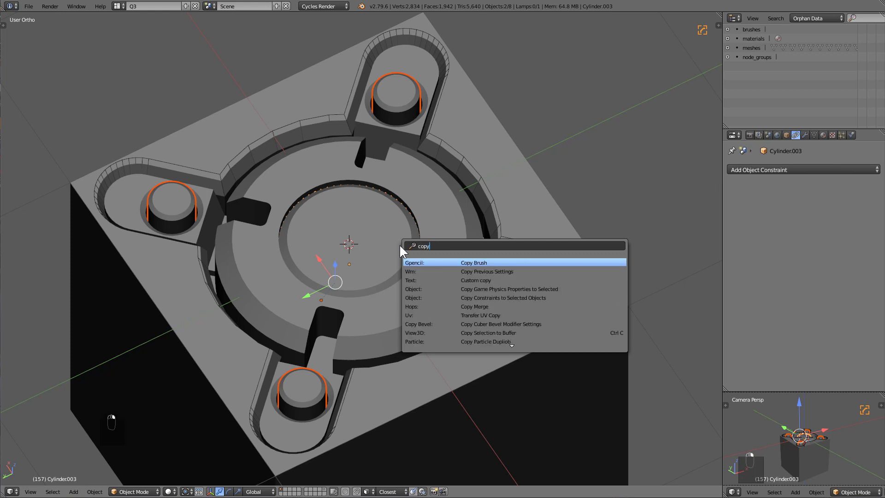
pyautogui.moveTo(404, 251); pyautogui.dragTo(404, 251)
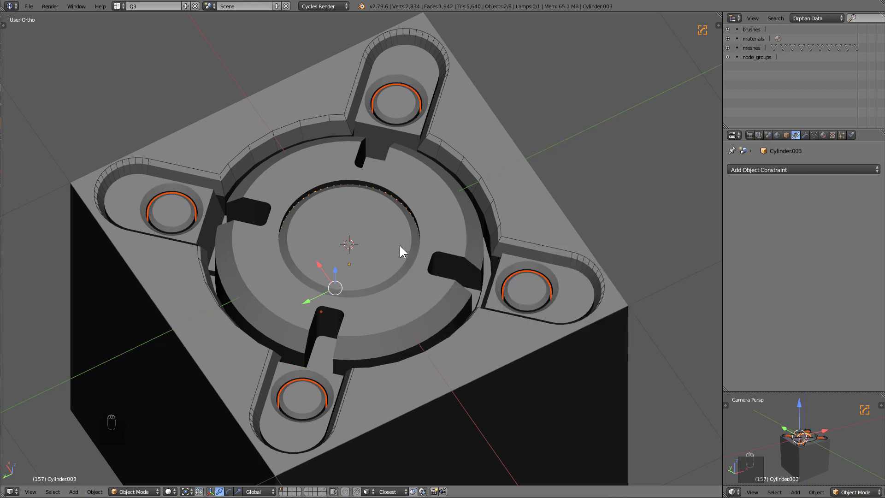
pyautogui.press('alt+a')
pyautogui.press('Escape')
pyautogui.press('ctrl+z')
pyautogui.press('a')
pyautogui.press('space')
pyautogui.press('alt+a')
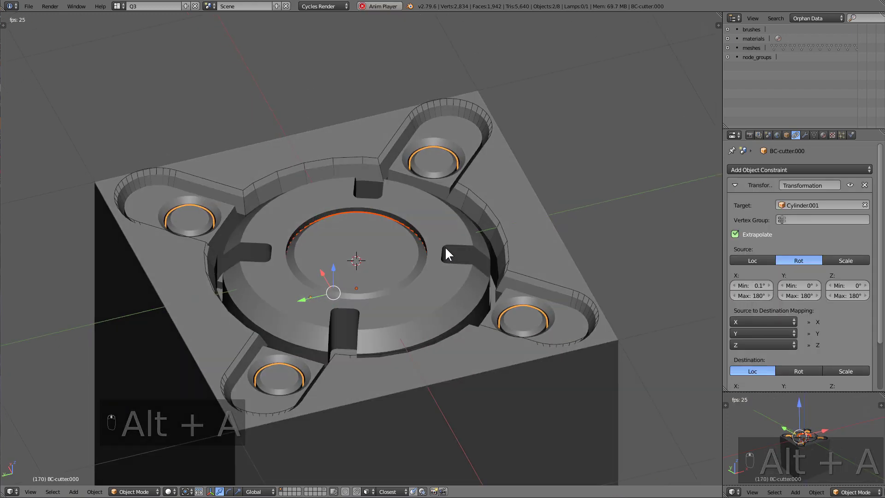
pyautogui.moveTo(403, 249); pyautogui.dragTo(410, 252)
pyautogui.press('alt+a')
pyautogui.press('shift+Left')
# Step: Parent the cutters to the cross-slot cutter and select it
pyautogui.press('a')
pyautogui.press('a')
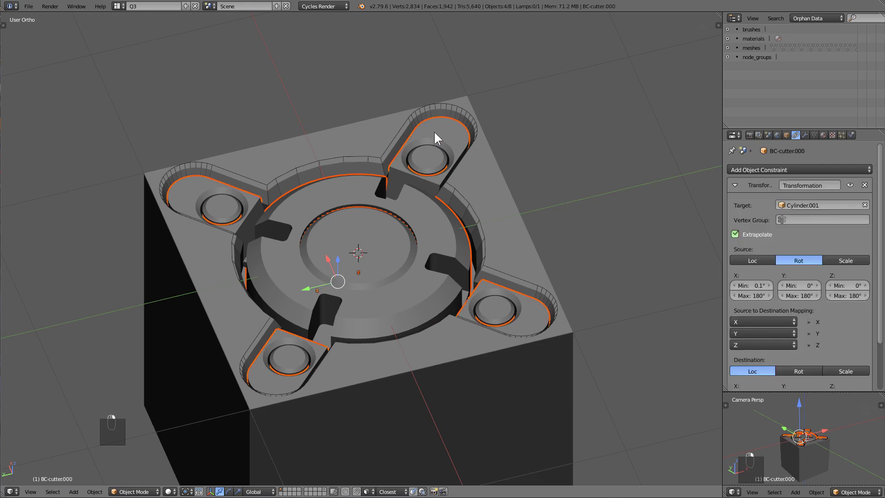
pyautogui.press('z')
pyautogui.press('z')
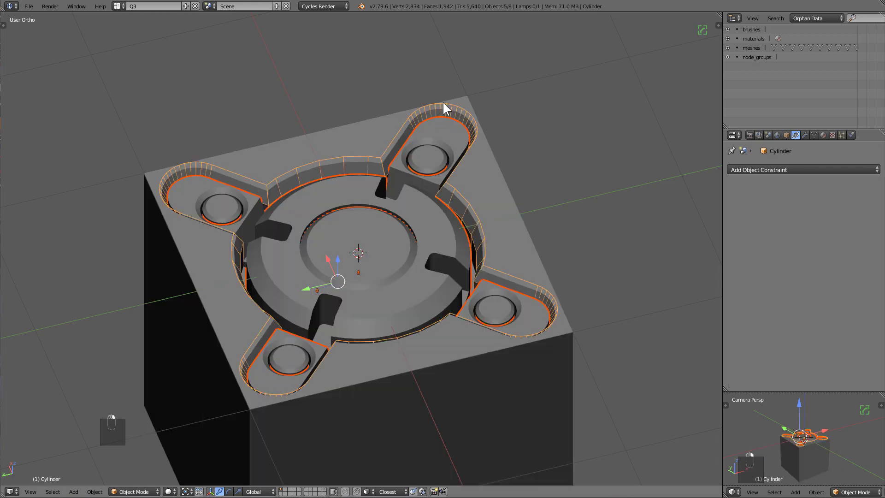
pyautogui.press('ctrl+p')
pyautogui.press('a')
pyautogui.press('g')
pyautogui.click(426, 195)
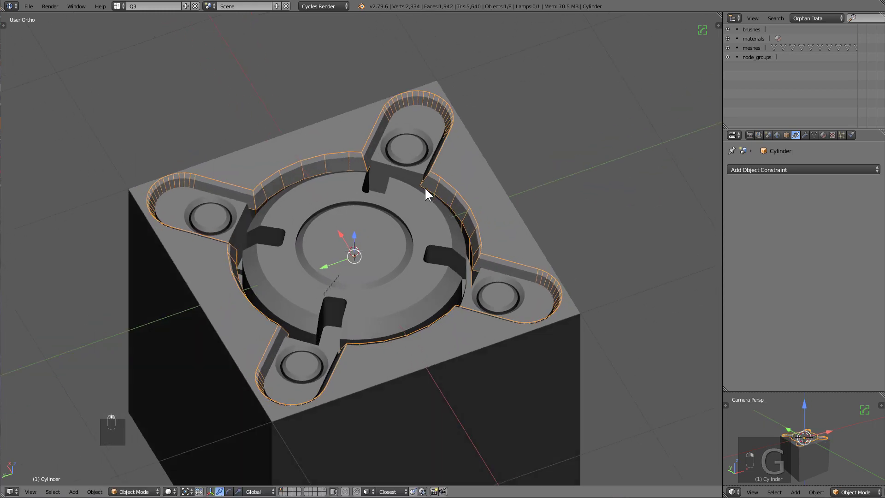
pyautogui.press('z')
# Step: Select the cutter's children with Shift+G and copy them all to the object buffer
pyautogui.press('shift+g')
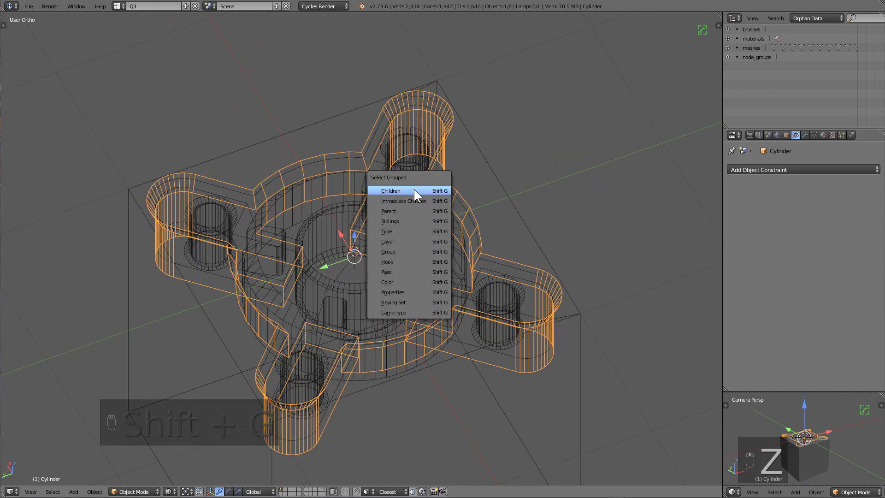
pyautogui.press('z')
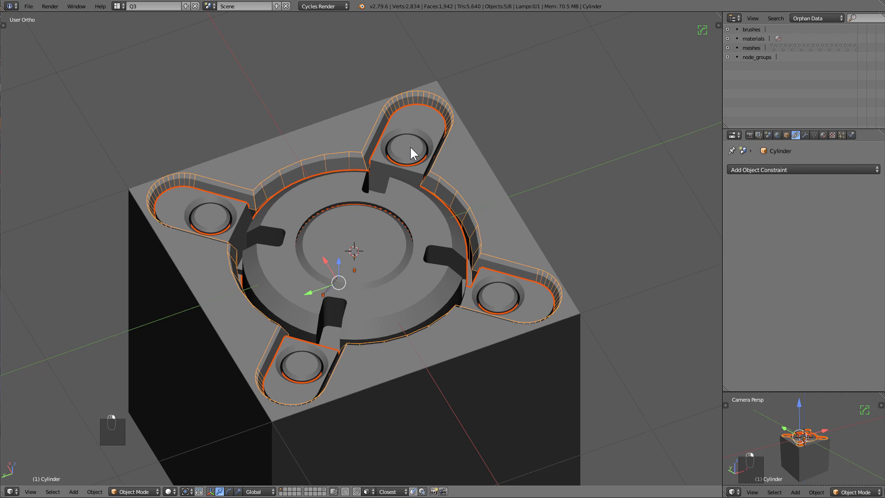
pyautogui.press('ctrl+c')
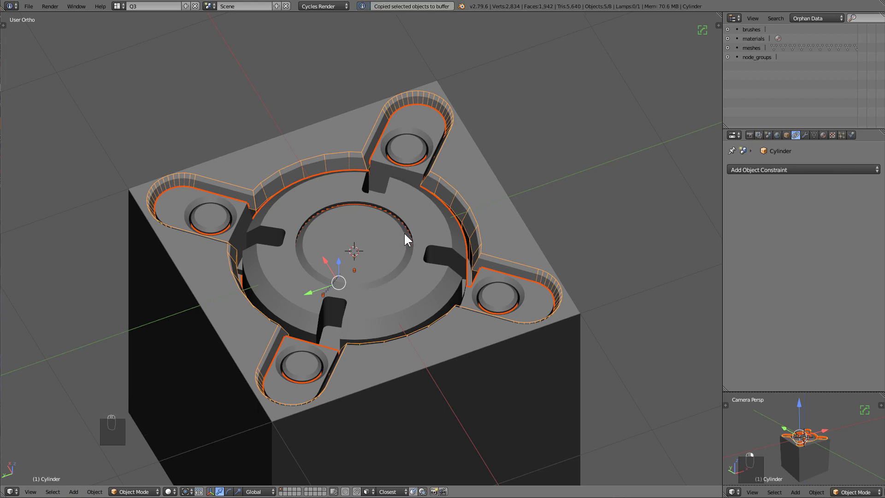